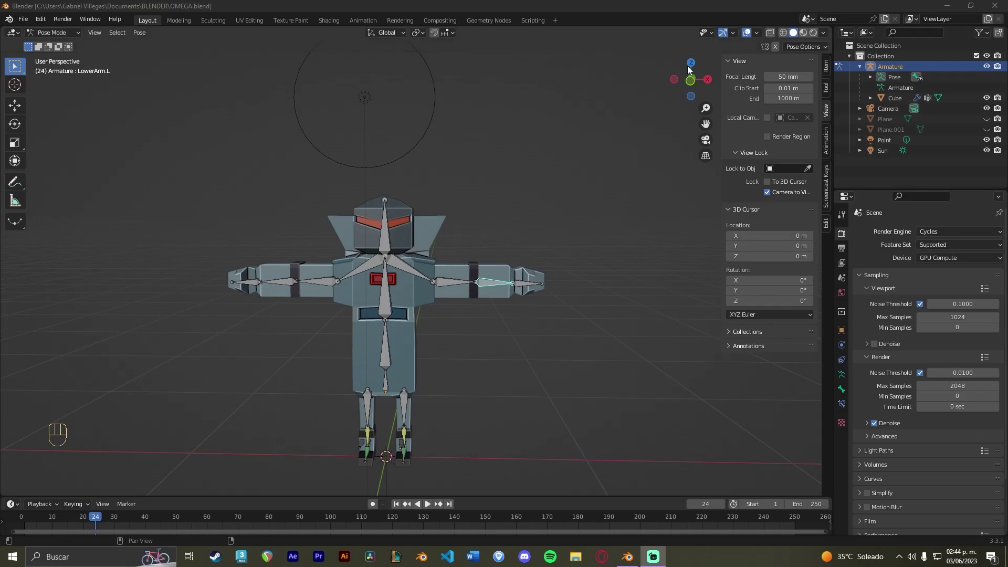
- Frame the robot from the front and expand the Armature's bone list in the Outliner
left_click(693, 80)
left_click(692, 81)
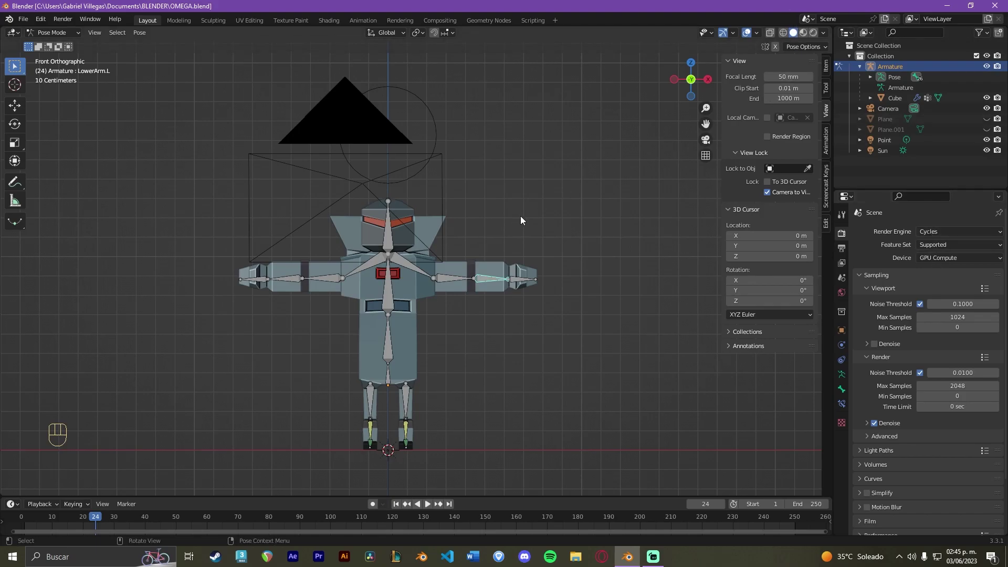
left_click_drag(586, 238, 561, 243)
scroll("down", 3)
left_click(988, 111)
double_click(993, 144)
left_click(992, 154)
left_click(991, 142)
scroll("up", 3)
- Select and move left-arm bones in Pose Mode to bend the arm down, undoing a misplaced move
left_click(452, 294)
left_click_drag(463, 292, 484, 296)
key("g")
left_click(496, 325)
left_click(374, 226)
key("g")
left_click(405, 228)
key("ctrl+z")
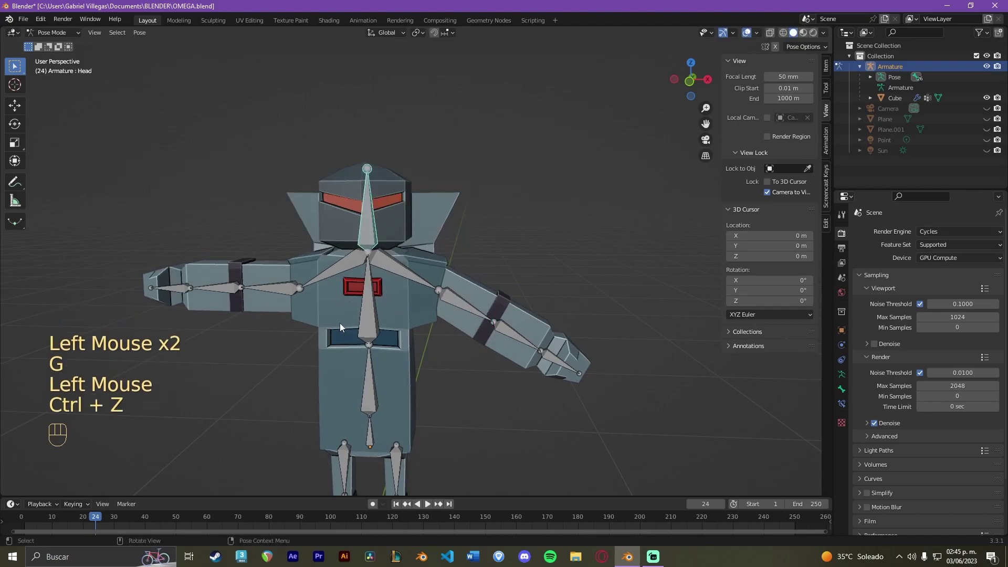
- Raise the right arm overhead bone by bone, lifting the shoulder, at frame 24
left_click(280, 293)
left_click_drag(434, 234, 530, 179)
middle_click(532, 182)
key("g")
left_click(398, 195)
left_click(393, 223)
key("g")
left_click(394, 165)
left_click(445, 204)
key("g")
left_click(401, 154)
scroll("up", 3)
left_click_drag(508, 230, 463, 257)
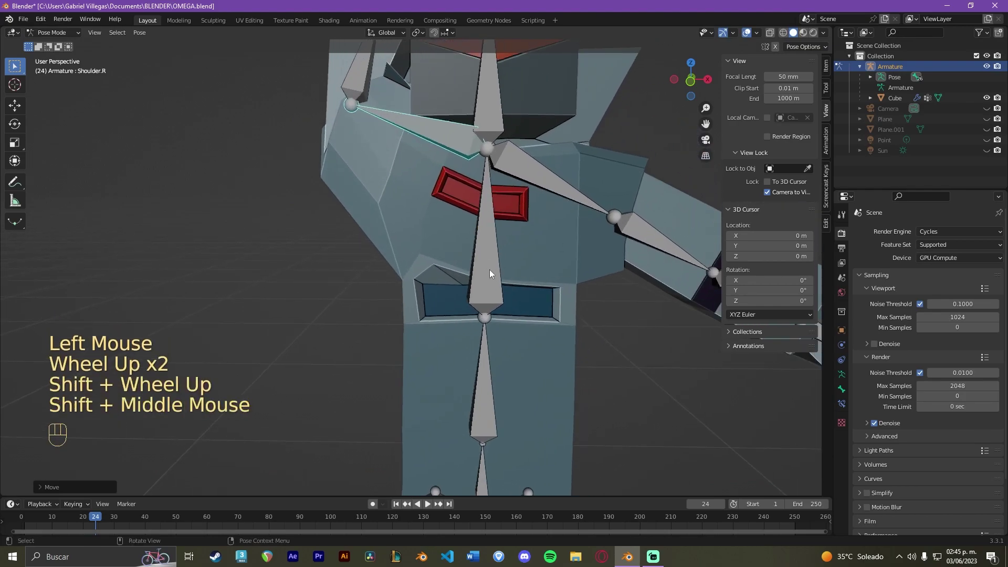
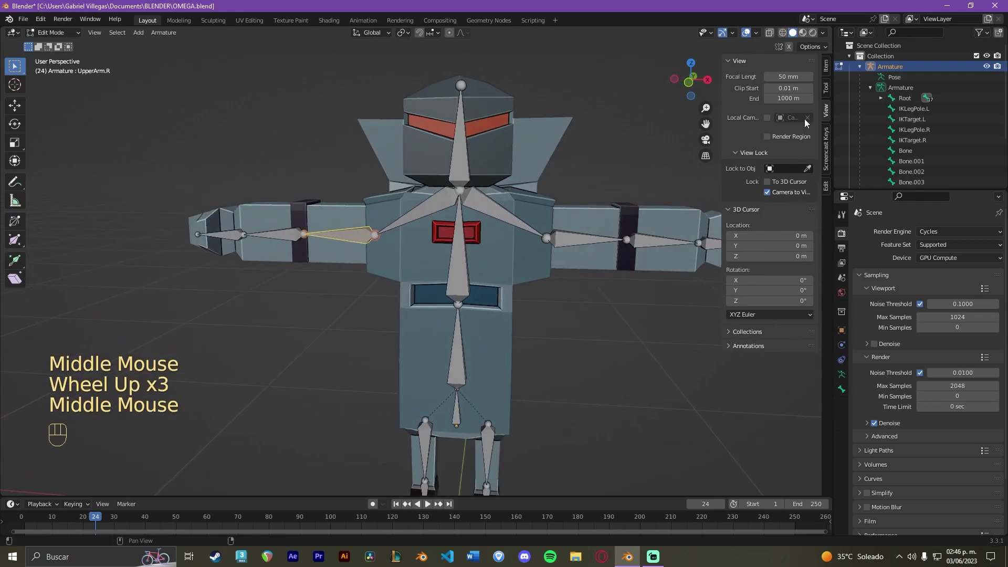
- Delete the old armature and view the robot straight from the front, focused at its feet
left_click(937, 67)
key("Delete")
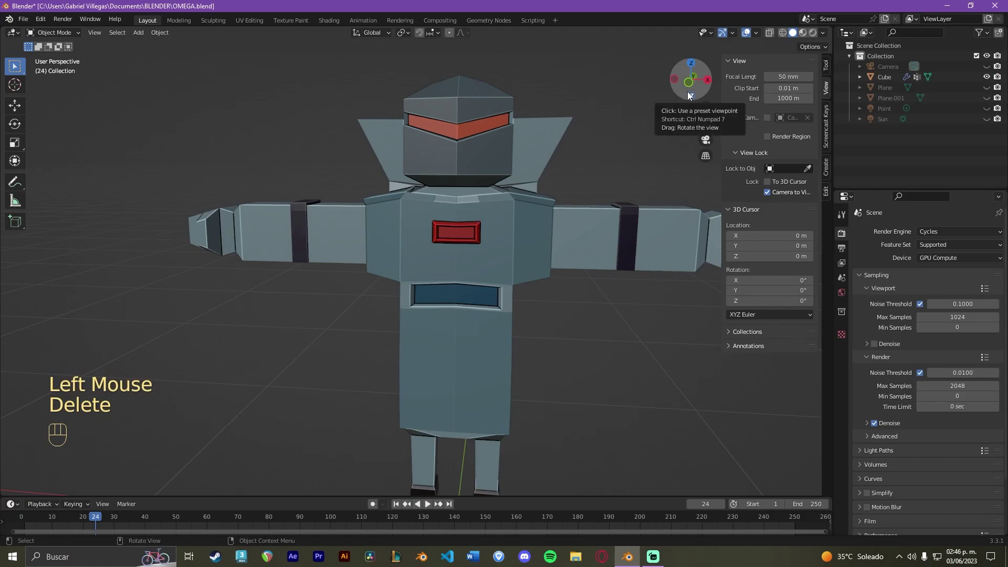
left_click(691, 87)
left_click_drag(570, 271, 528, 201)
left_click(495, 273)
scroll("up", 3)
scroll("down", 3)
scroll("up", 3)
left_click(542, 309)
- Add a fresh single-bone armature via Shift+A and bring the bone at the feet into view
left_click(452, 299)
key("shift+a")
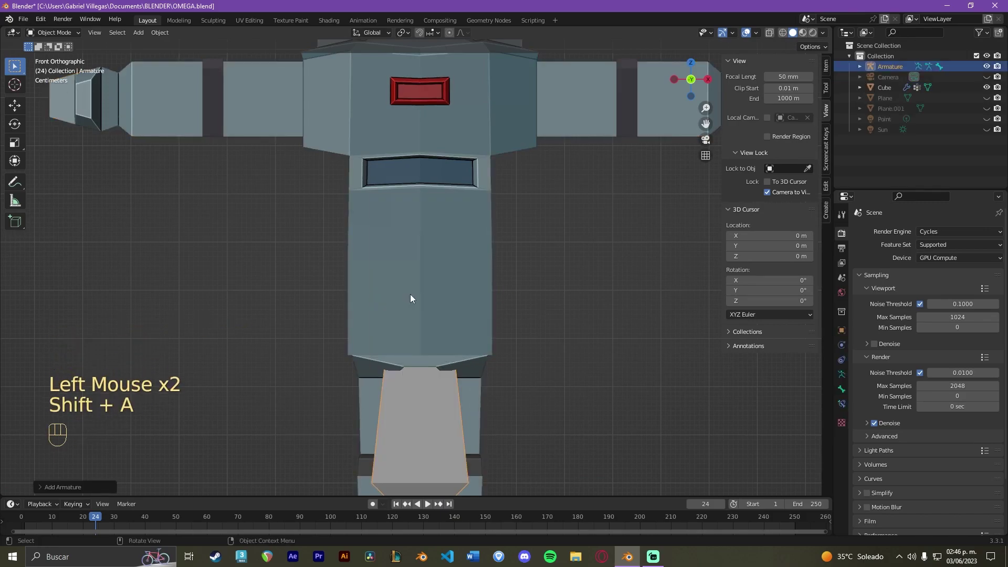
scroll("down", 3)
left_click_drag(463, 316, 471, 268)
scroll("up", 3)
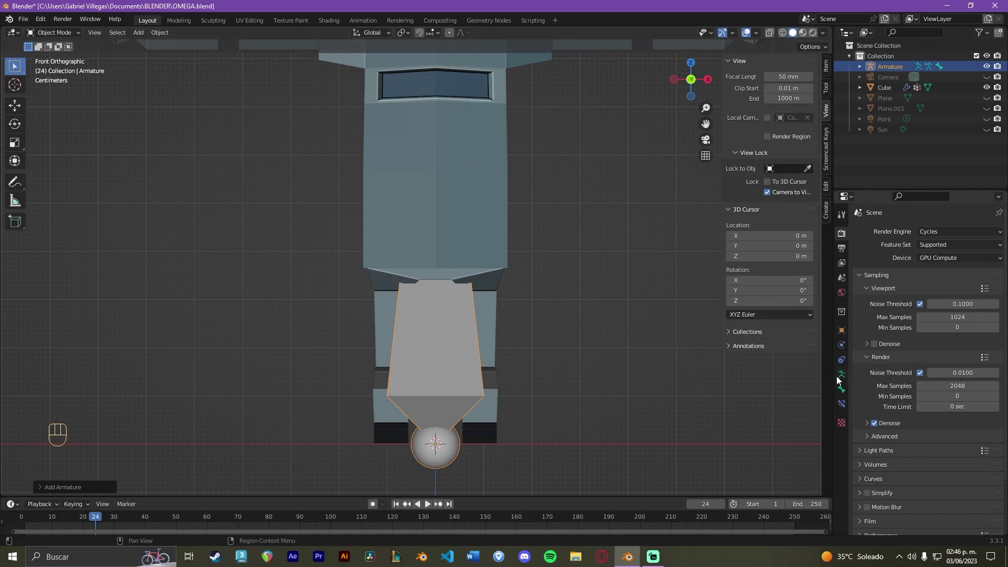
- Enable Viewport Display > In Front in the armature's data properties so the bone shows through the mesh
left_click(593, 376)
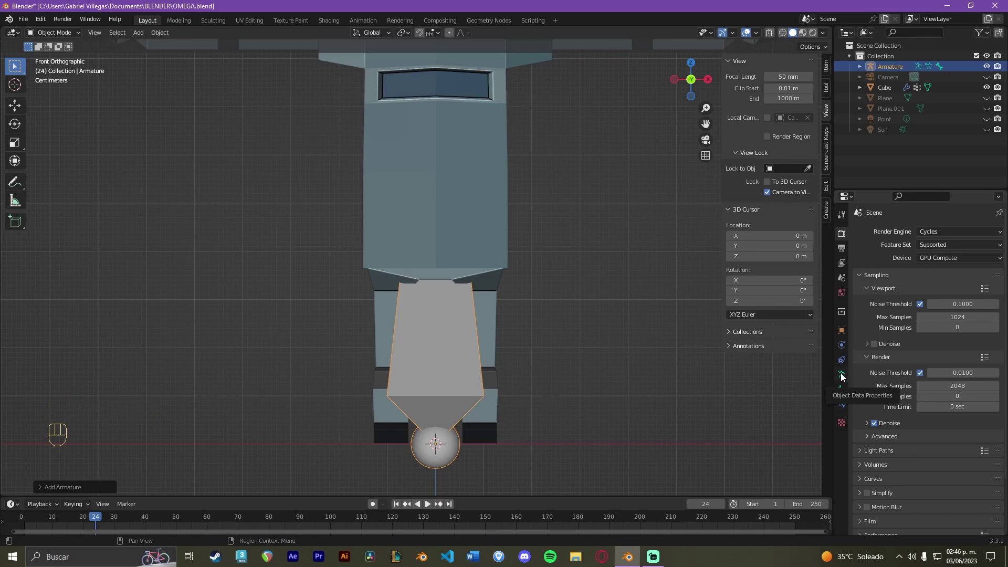
left_click(844, 377)
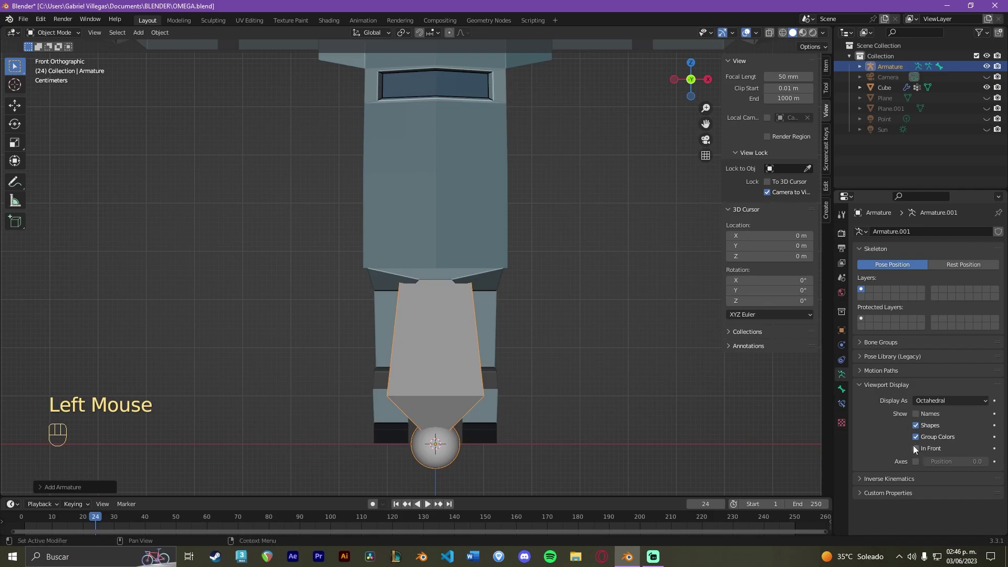
left_click(864, 389)
left_click(863, 387)
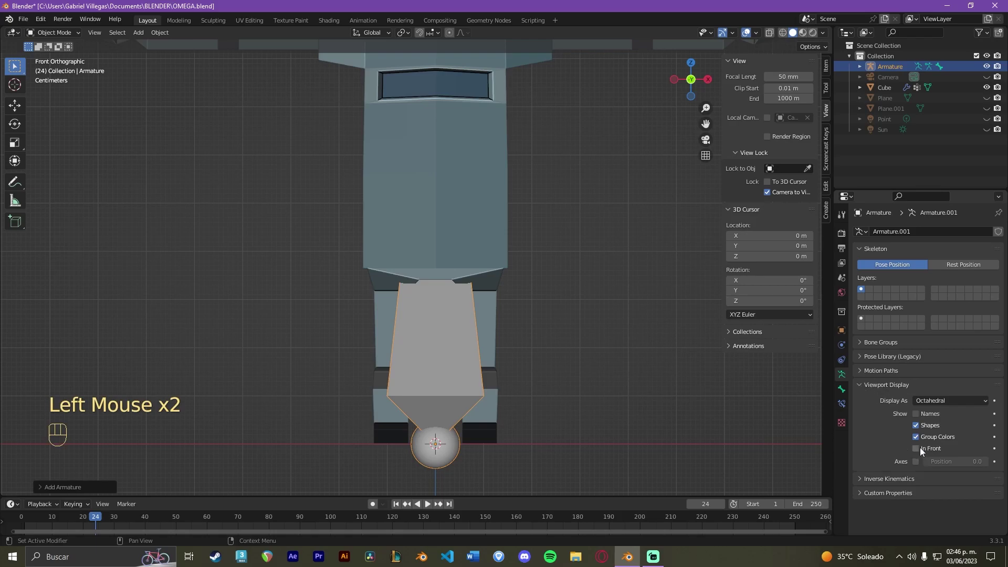
left_click(919, 449)
scroll("down", 3)
scroll("up", 3)
left_click_drag(546, 238, 547, 269)
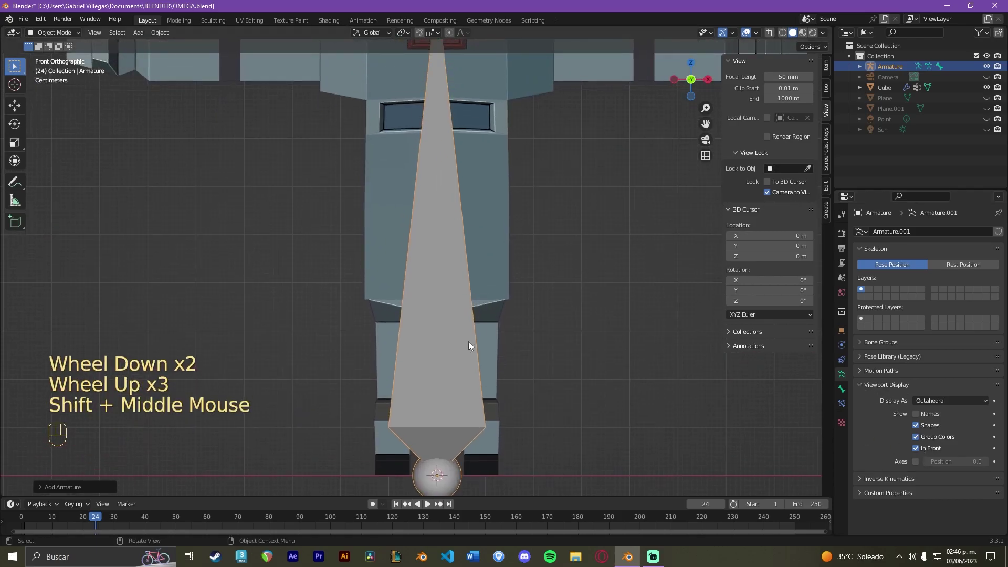
- Move the armature up along Z to the robot's hips and scale it into a short bone
key("g")
key("z")
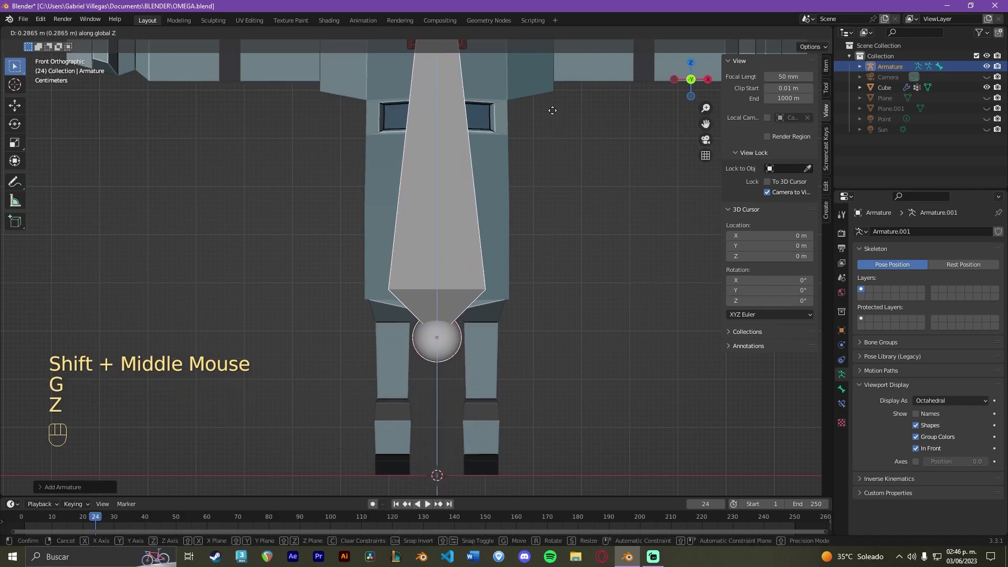
left_click(555, 90)
left_click(463, 132)
key("s")
left_click(464, 291)
- Fine-tune the bone's vertical position at the hip and rename the armature HuesoPrincipal
key("g")
key("z")
left_click(492, 284)
scroll("up", 3)
scroll("down", 3)
scroll("up", 3)
left_click_drag(539, 282, 510, 312)
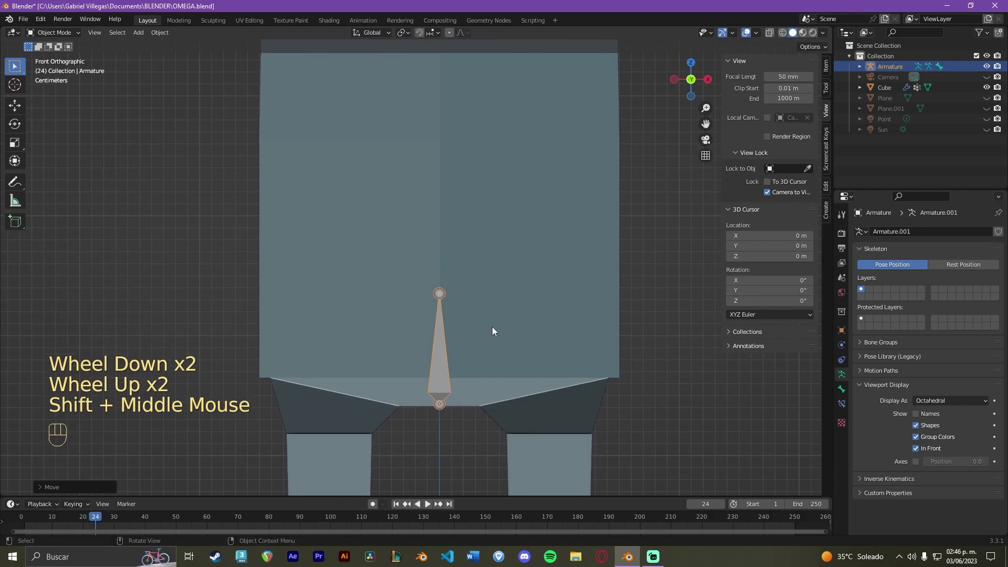
left_click(441, 347)
key("F2")
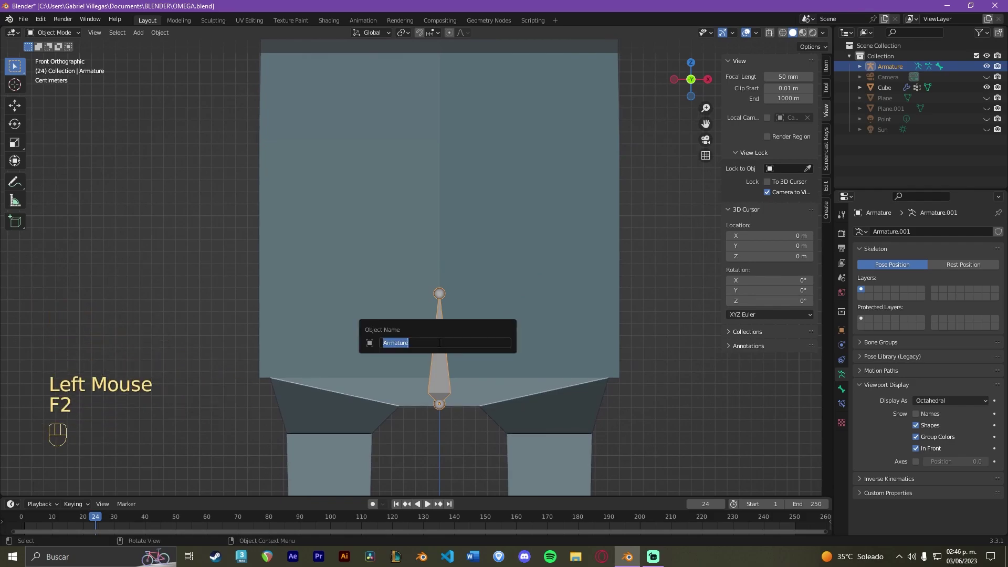
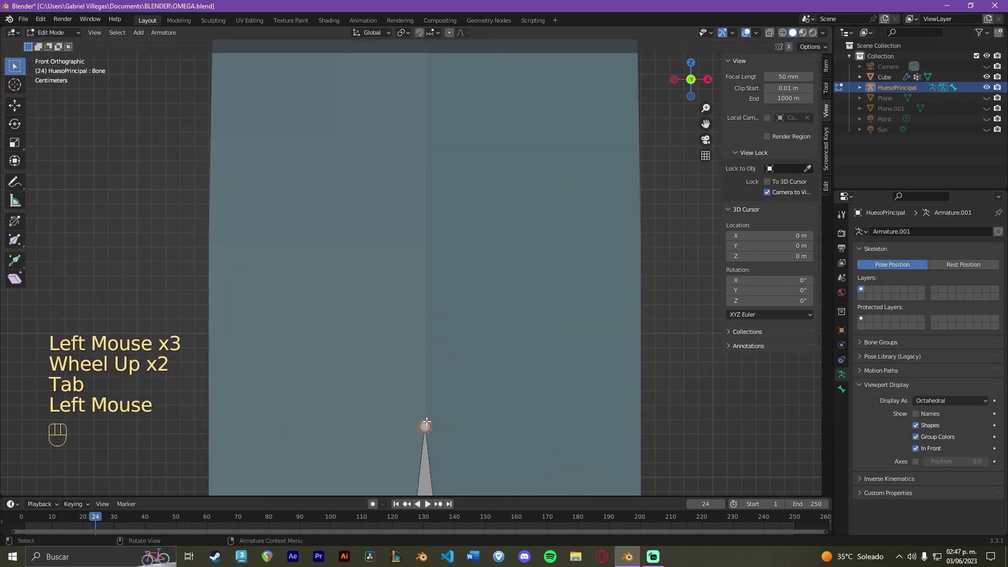
- Extrude a new bone straight up along Z from the hip tip and rename it Abdomen
scroll("down", 3)
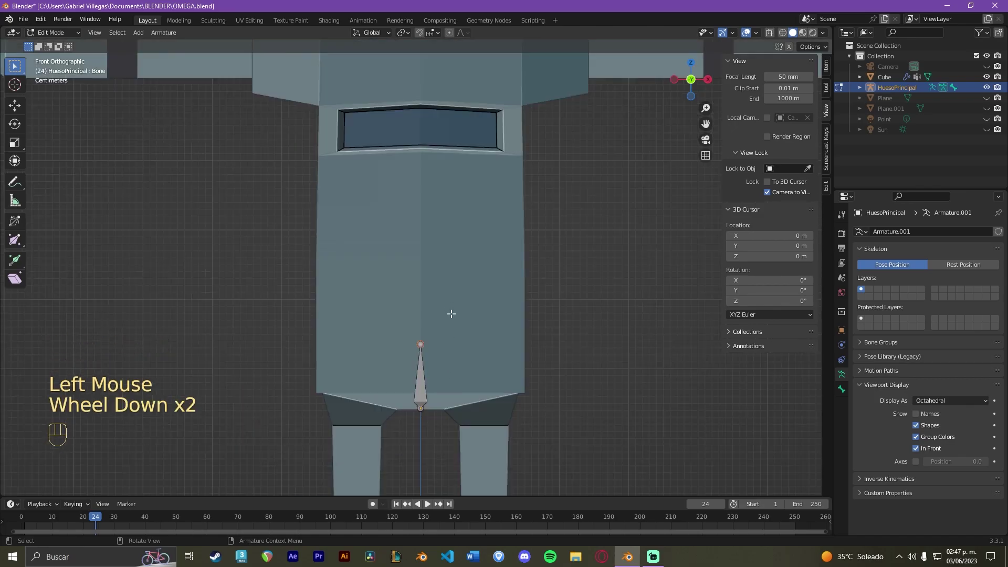
key("e")
key("z")
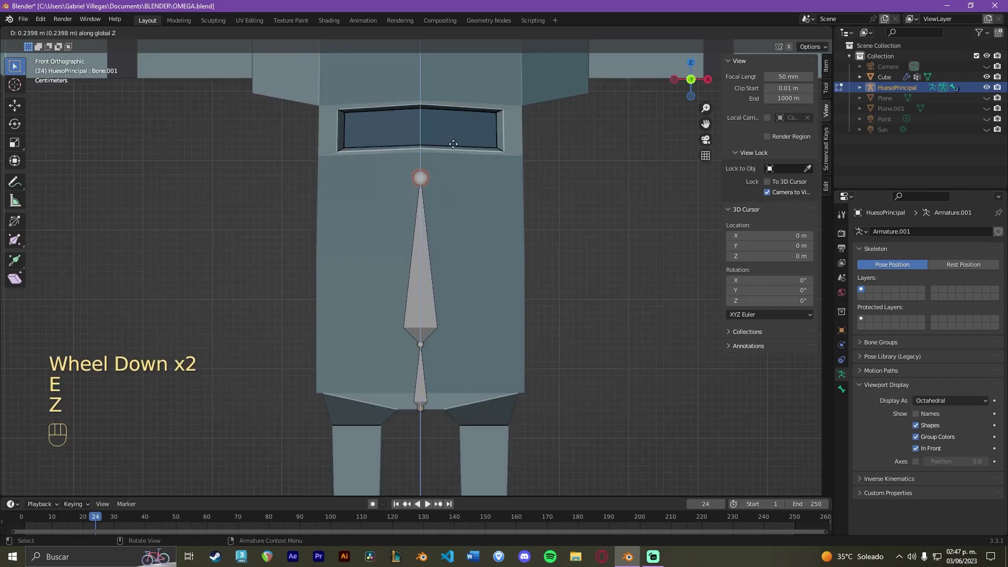
double_click(456, 159)
key("F2")
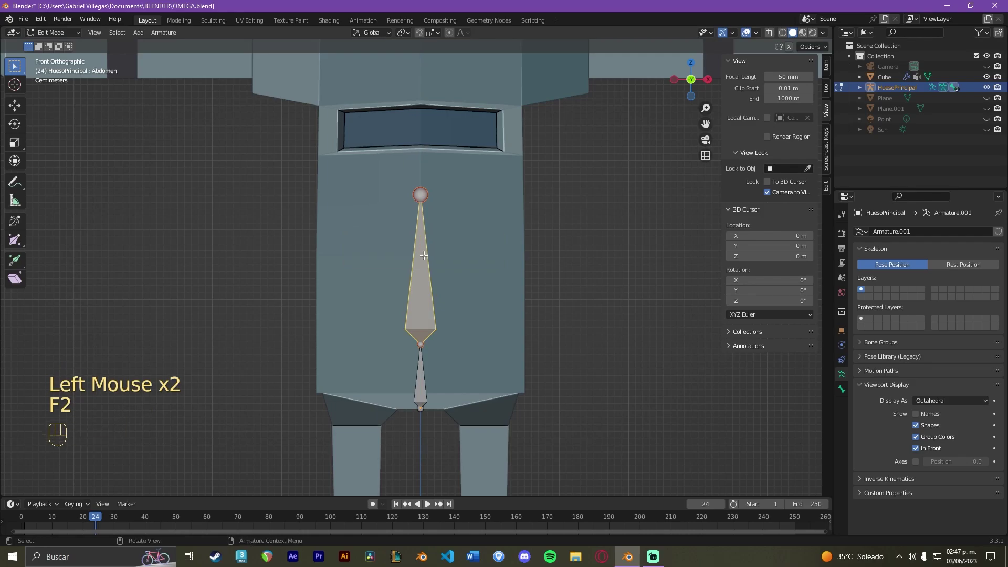
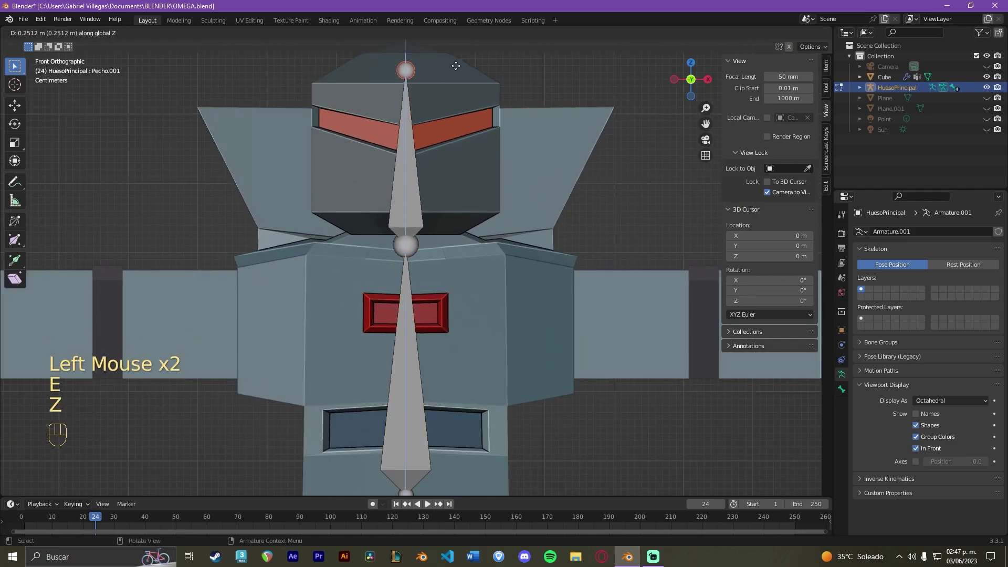
- Rename the head bone, extrude a bone toward the right shoulder and name it Hombro.L
double_click(456, 51)
key("F2")
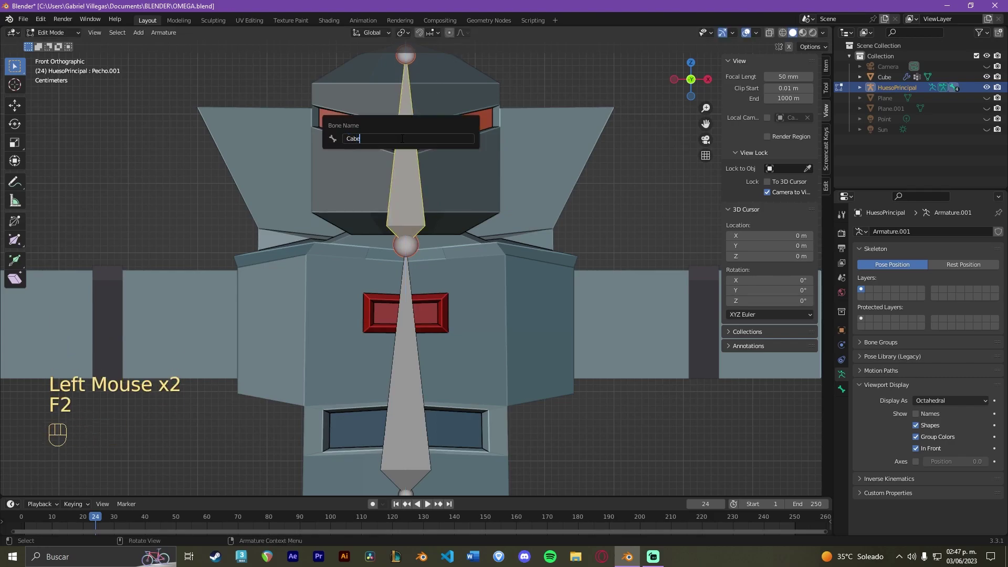
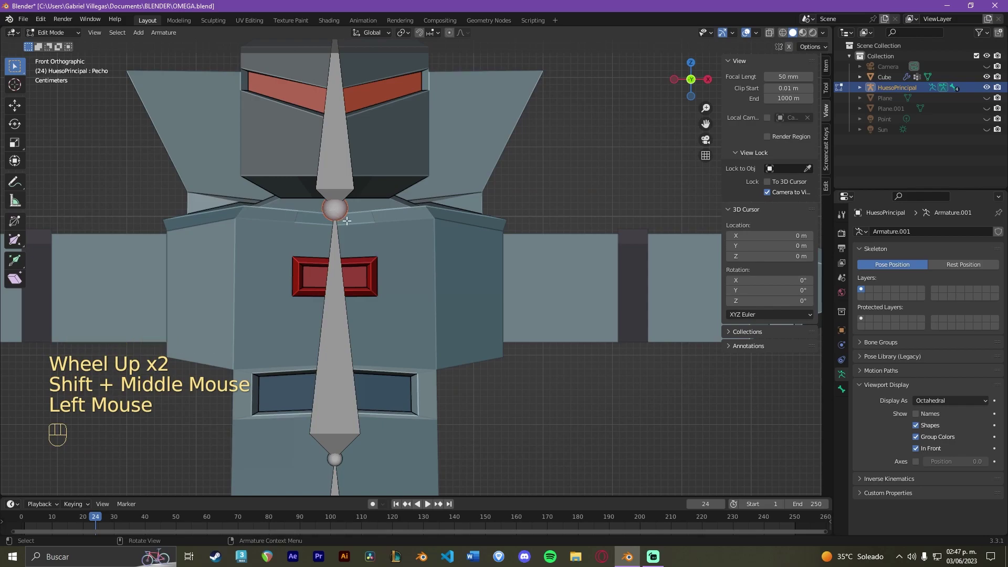
key("e")
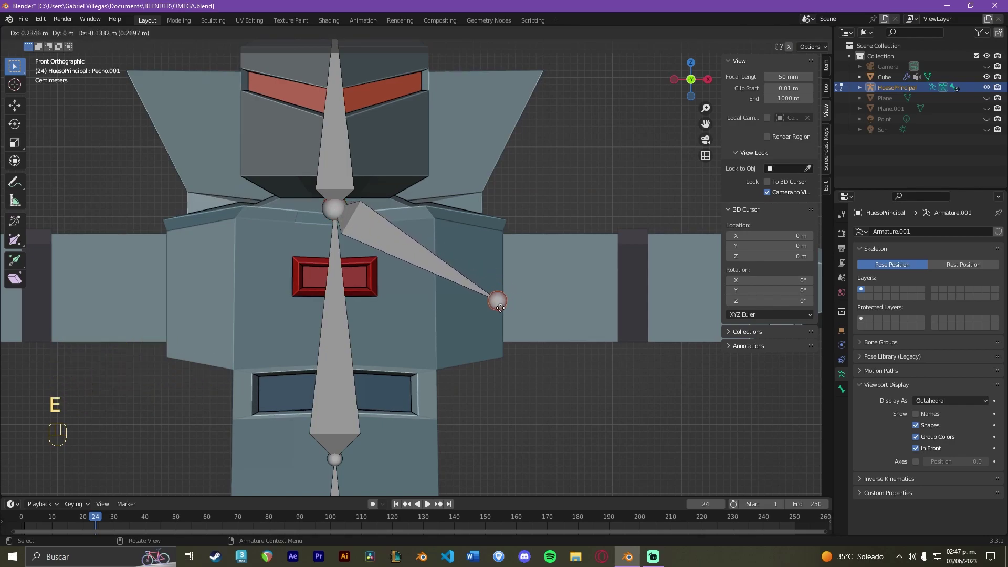
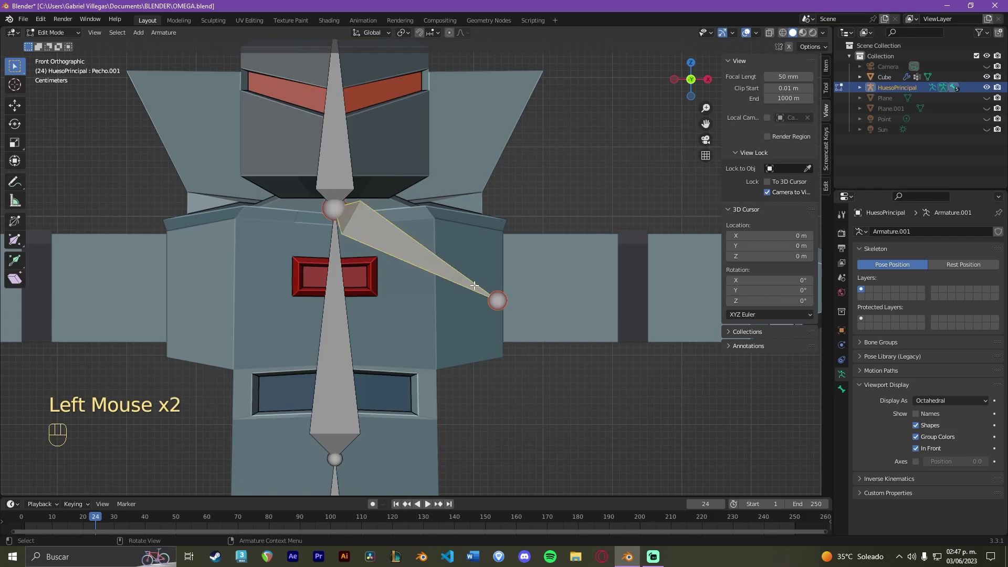
key("F2")
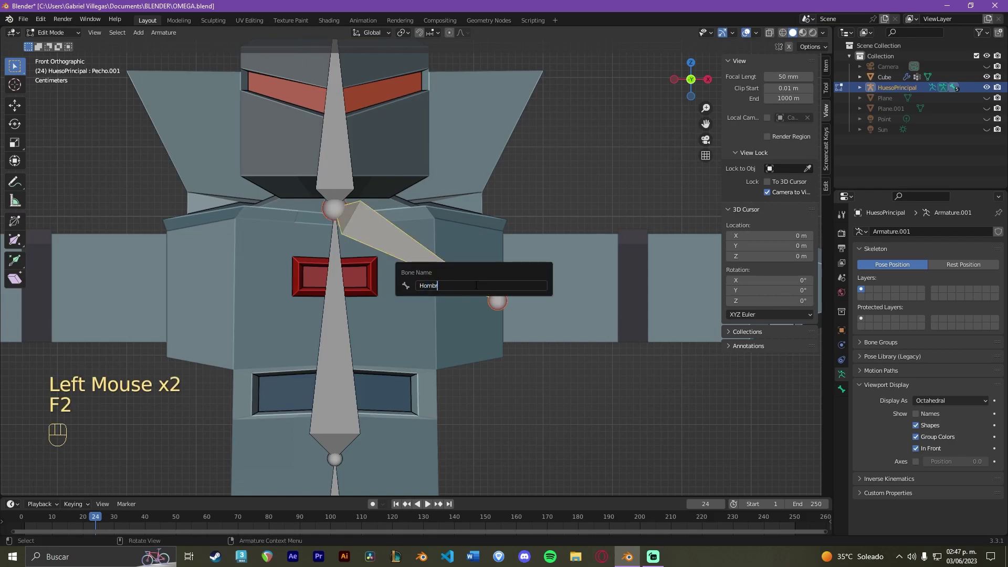
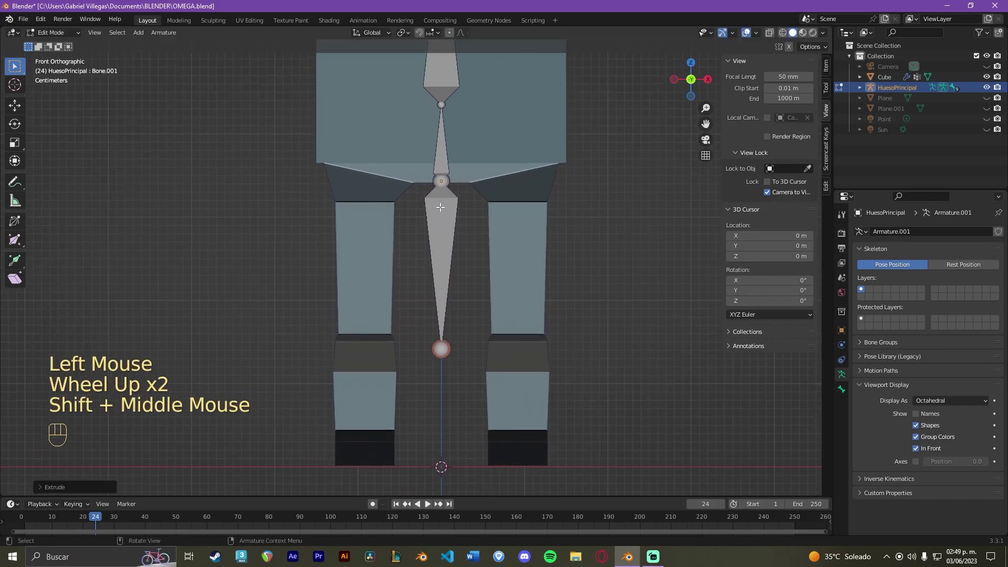
- Move the bone extruded down from the hip sideways into the robot's thigh
scroll("up", 3)
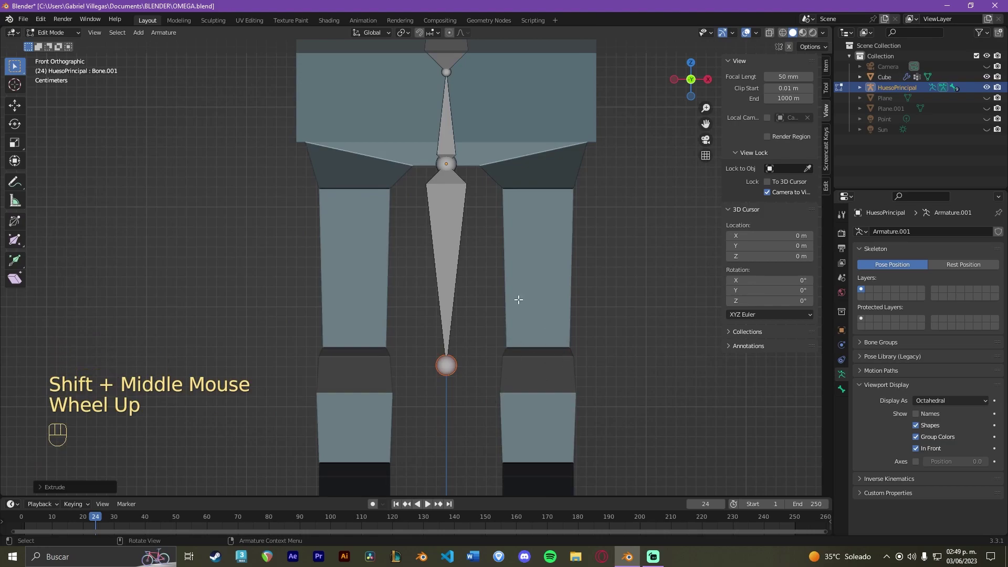
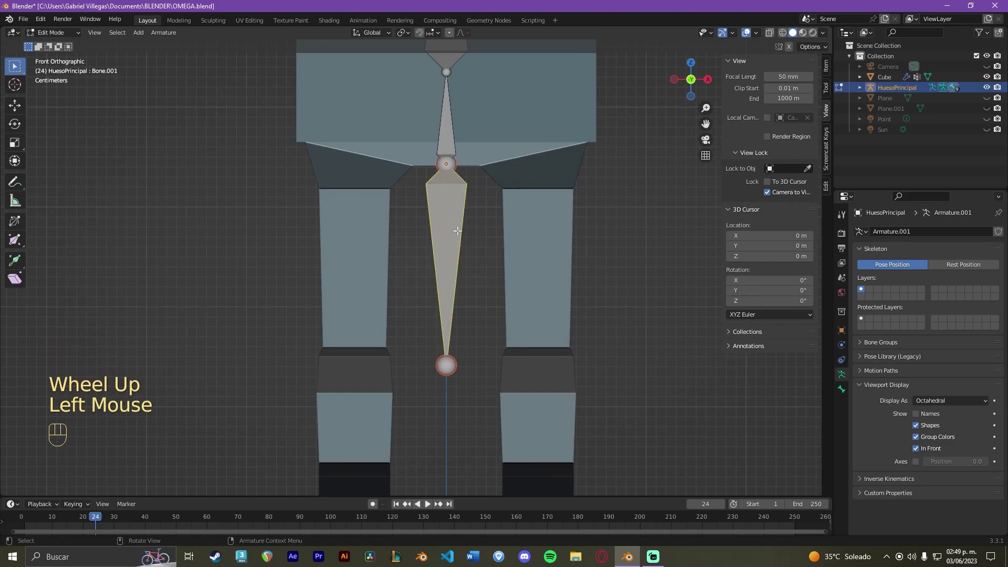
key("g")
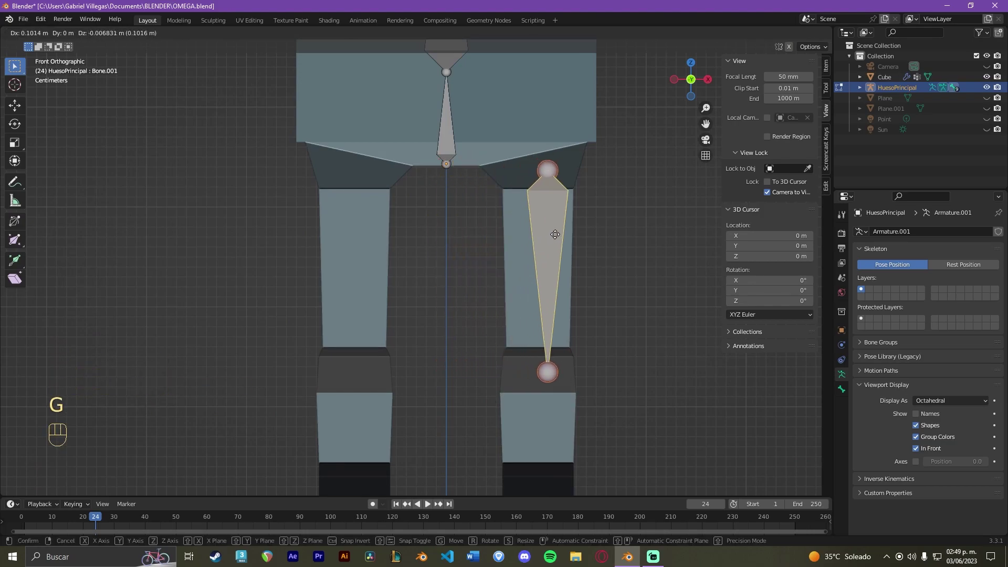
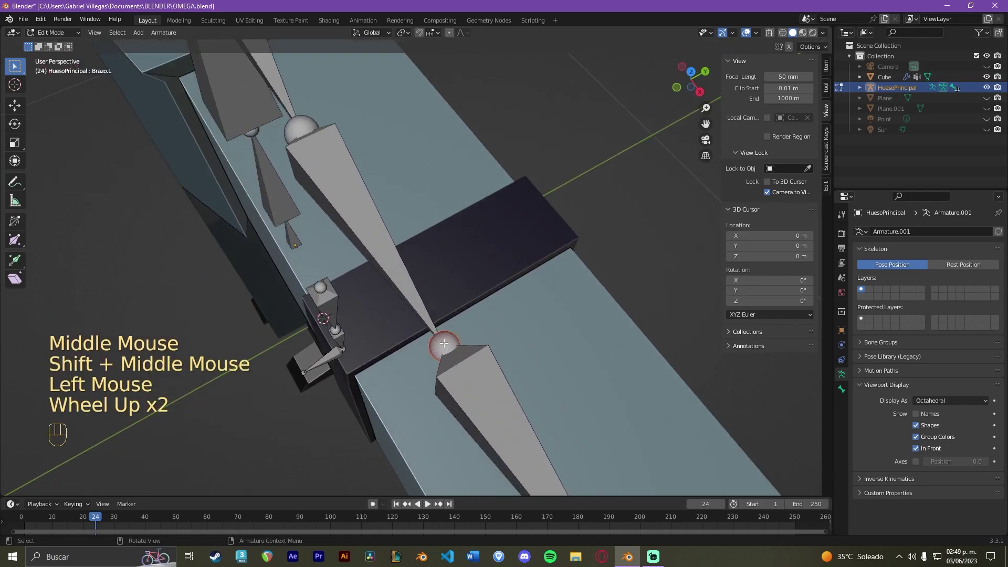
- Reposition the arm's elbow joint into the gap between the shoulder and upper-arm segments
key("g")
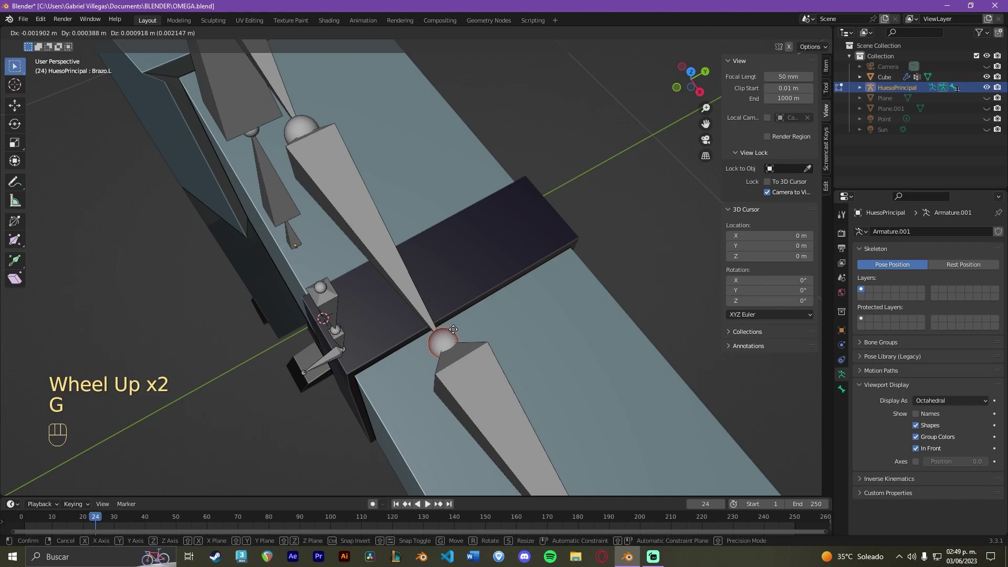
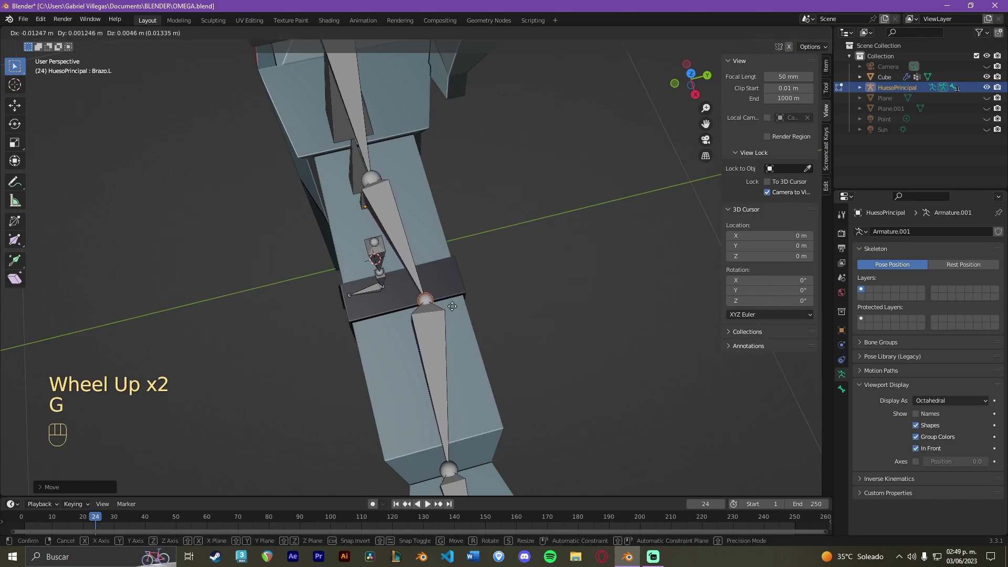
left_click(694, 77)
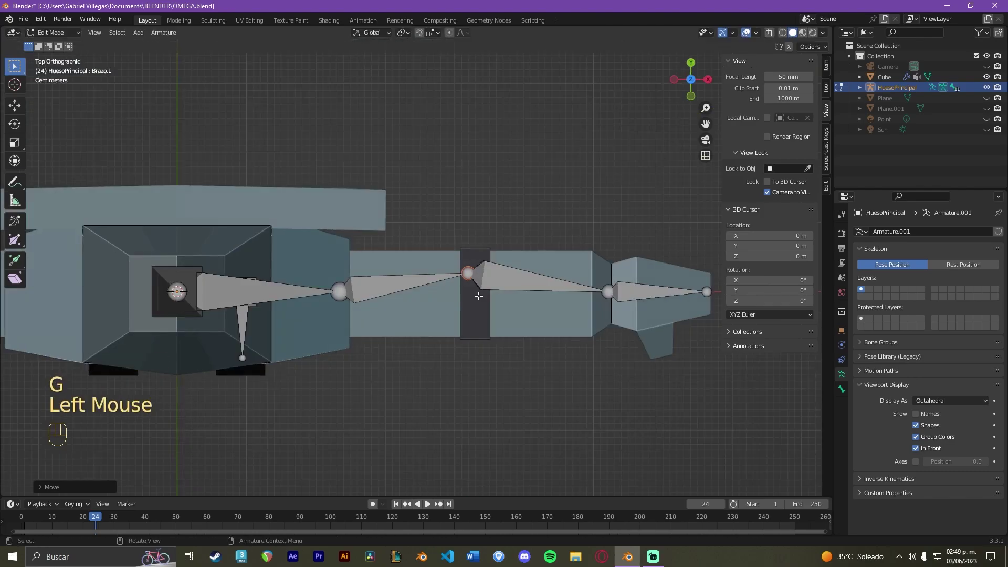
key("g")
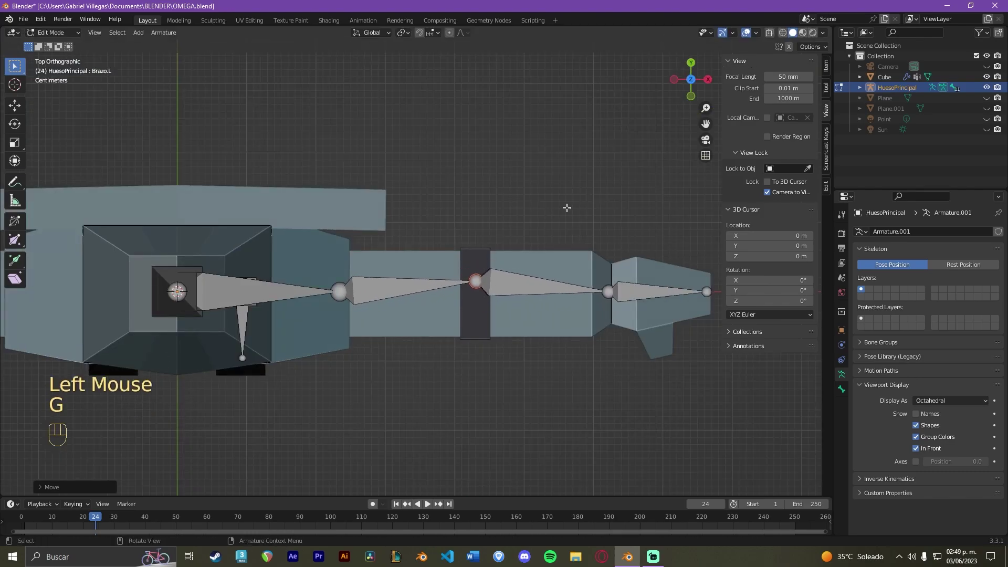
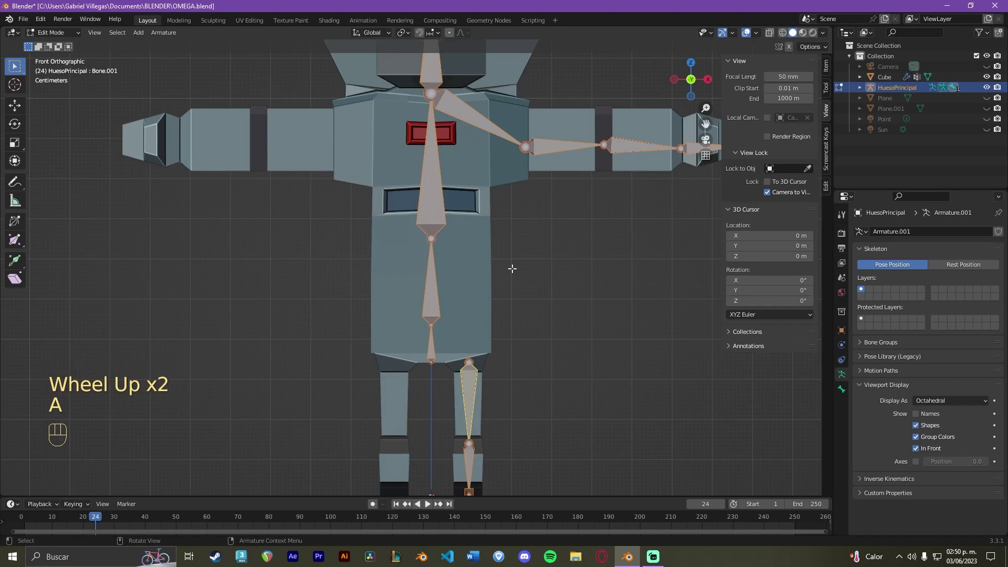
- Recalculate the roll of all selected armature bones with Shift+N
key("shift+n")
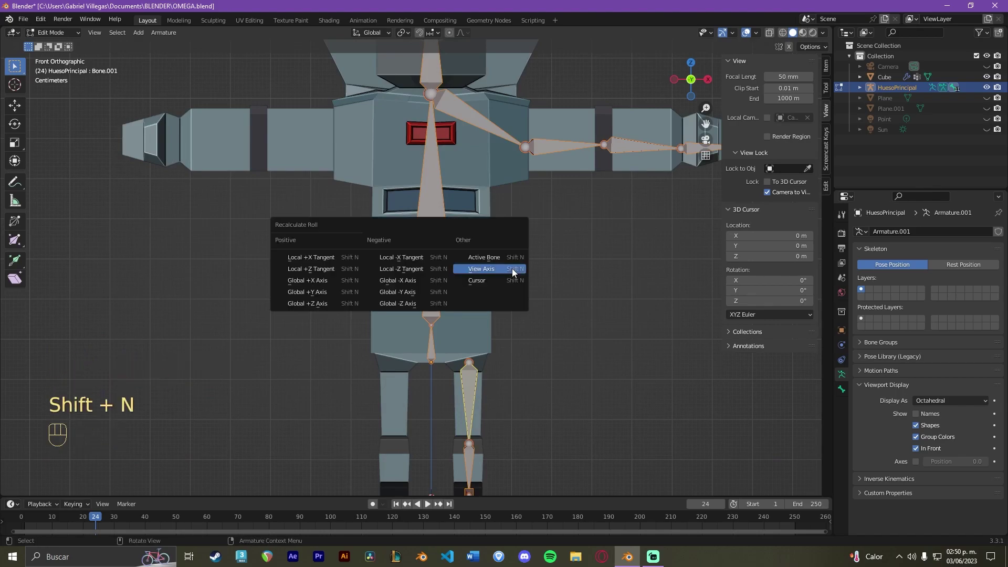
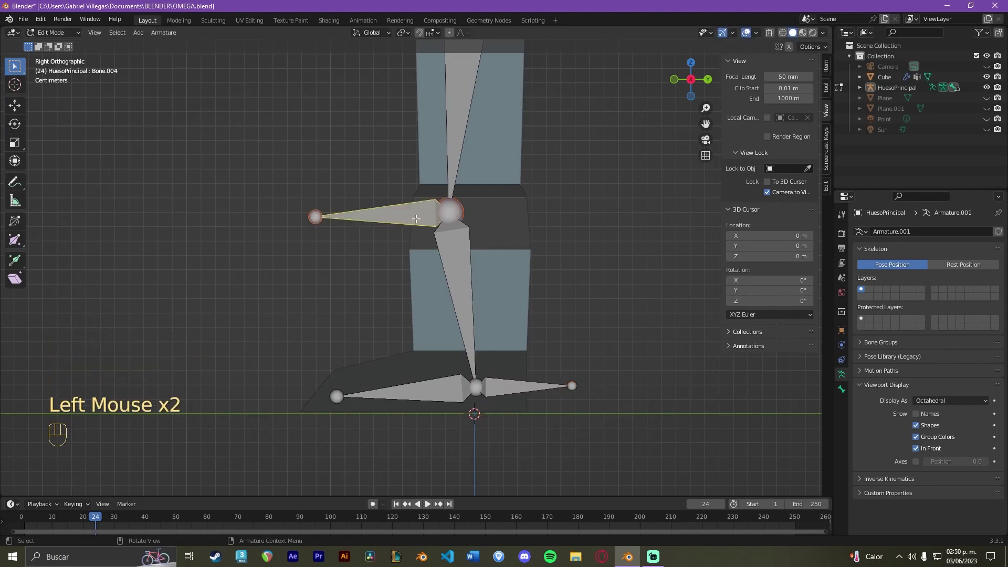
- Clear the extra knee bone's parent, move it out of the leg, and start unparenting the foot bone
key("alt+p")
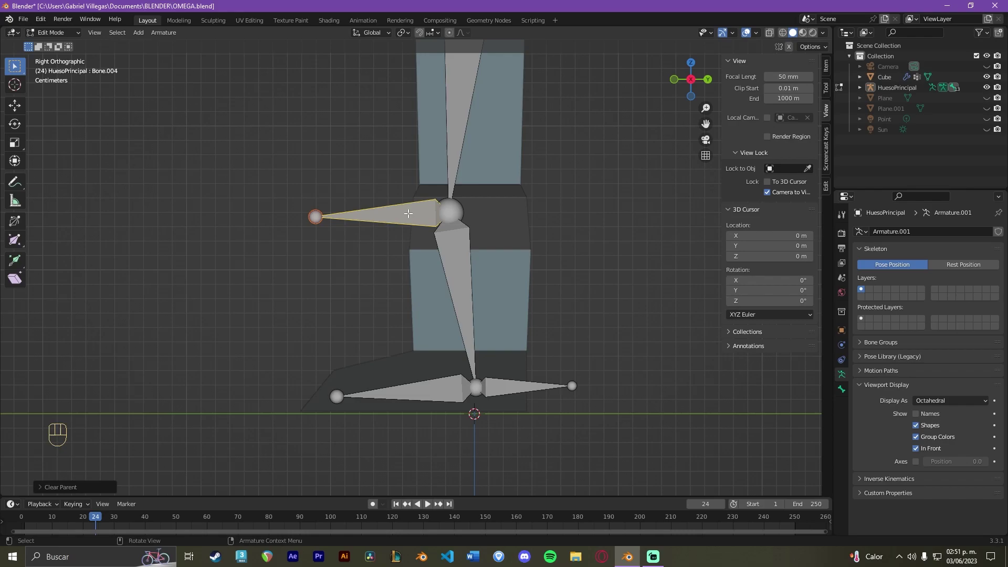
key("g")
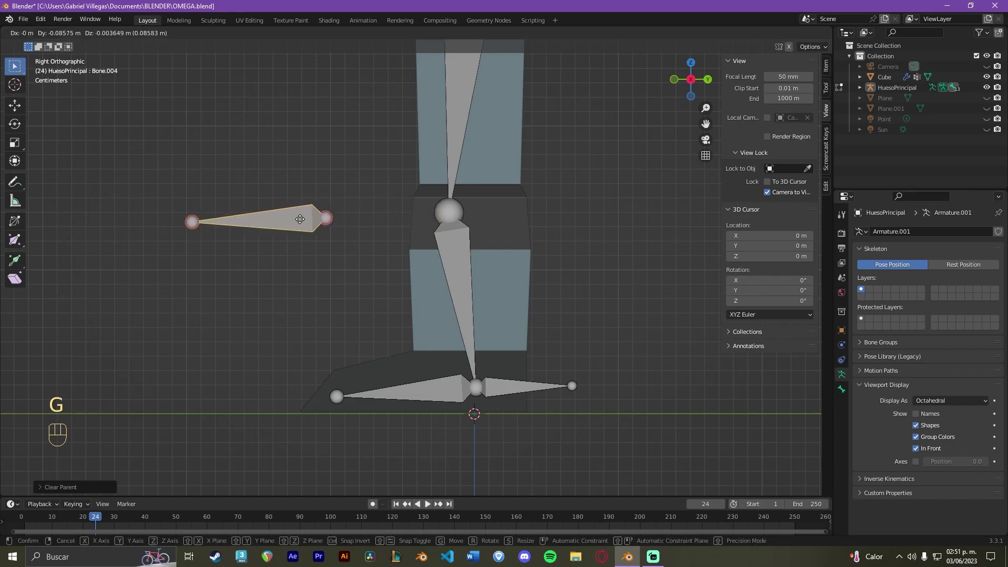
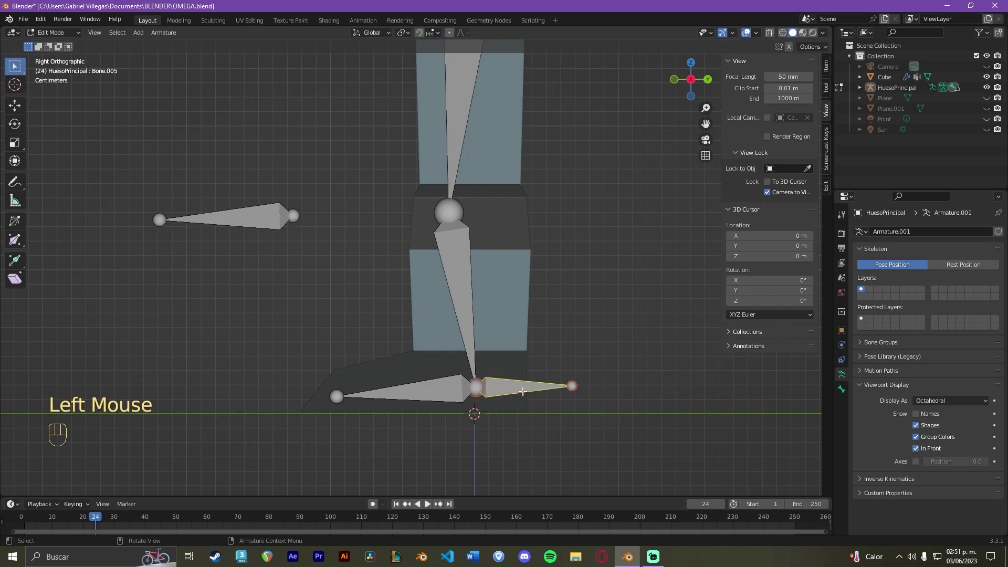
key("alt+p")
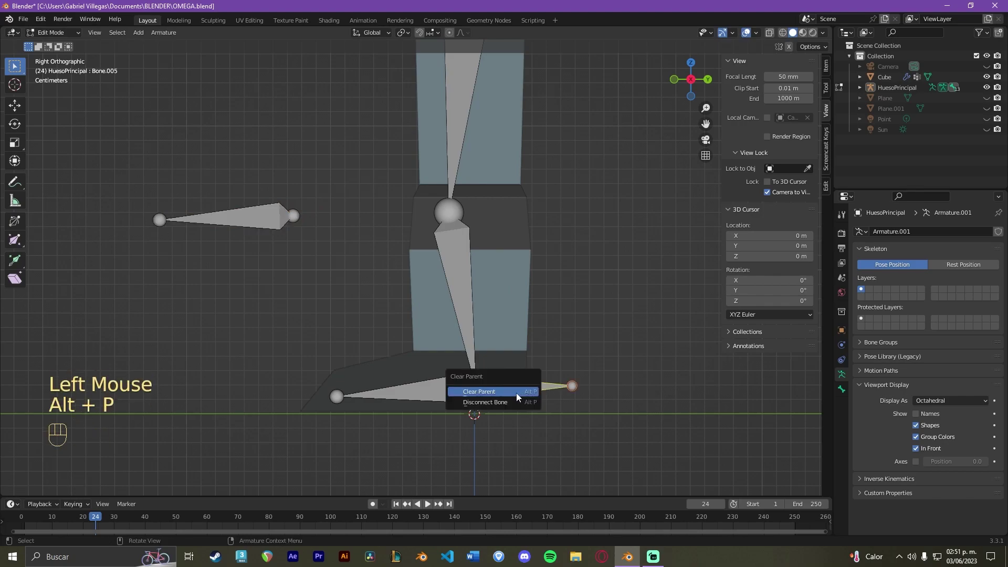
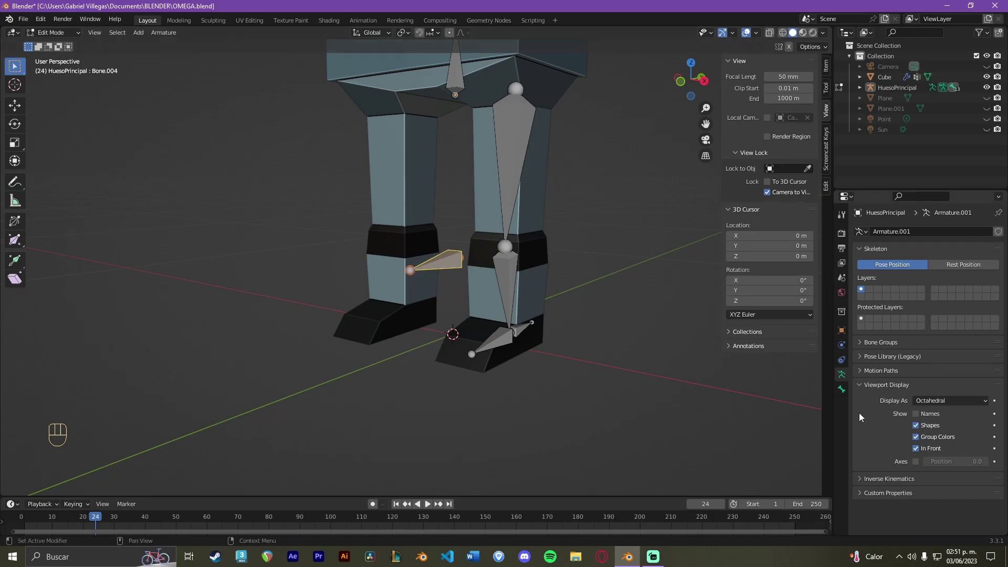
- Disable Deform on the foot bone Bone.005 in its Bone properties
left_click(844, 387)
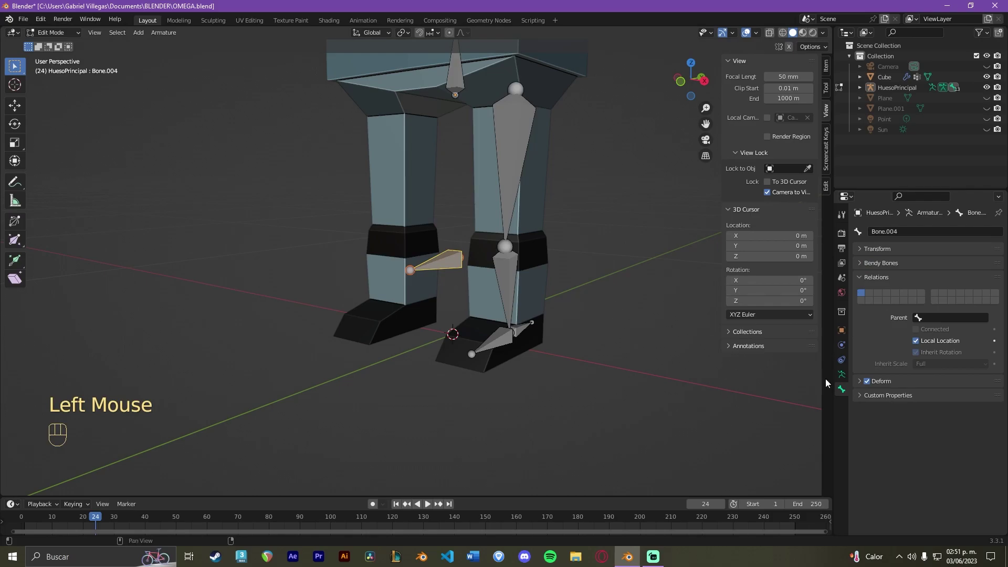
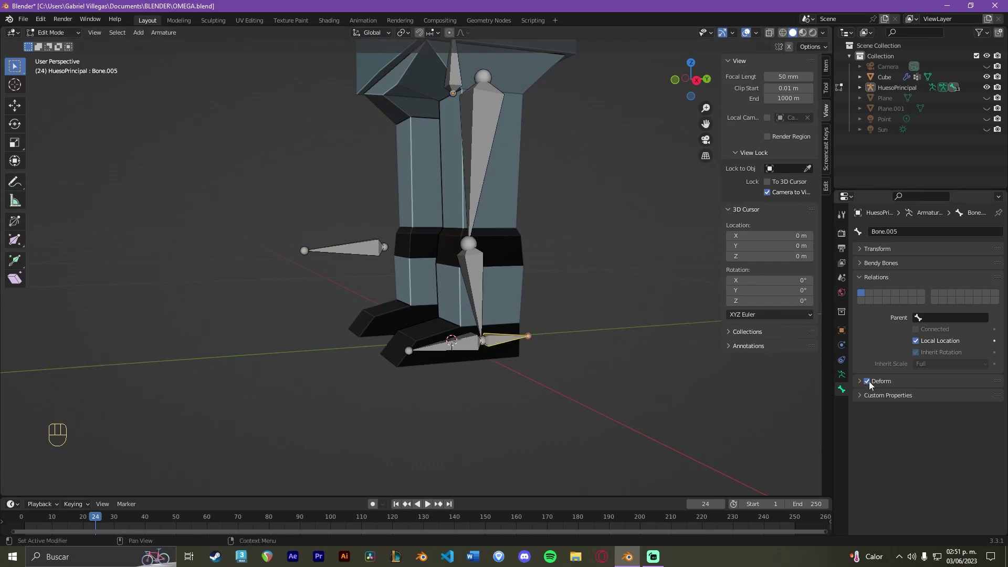
left_click(872, 386)
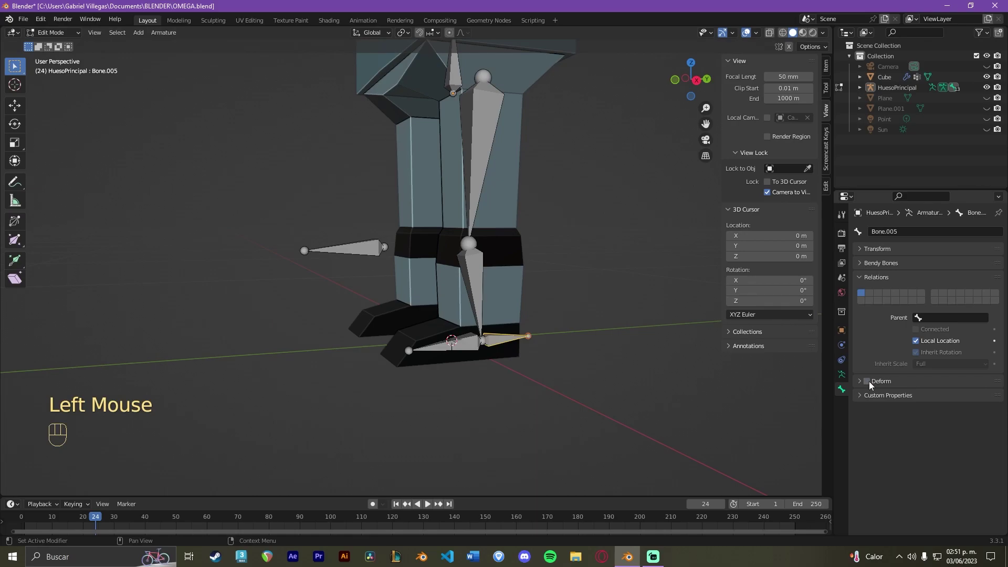
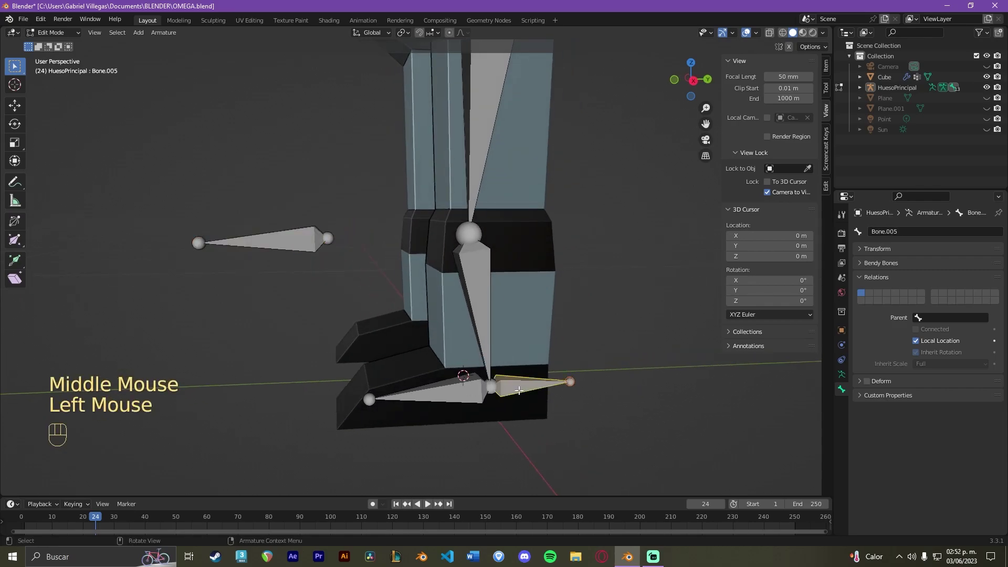
- Start renaming the new bone with F2
key("F2")
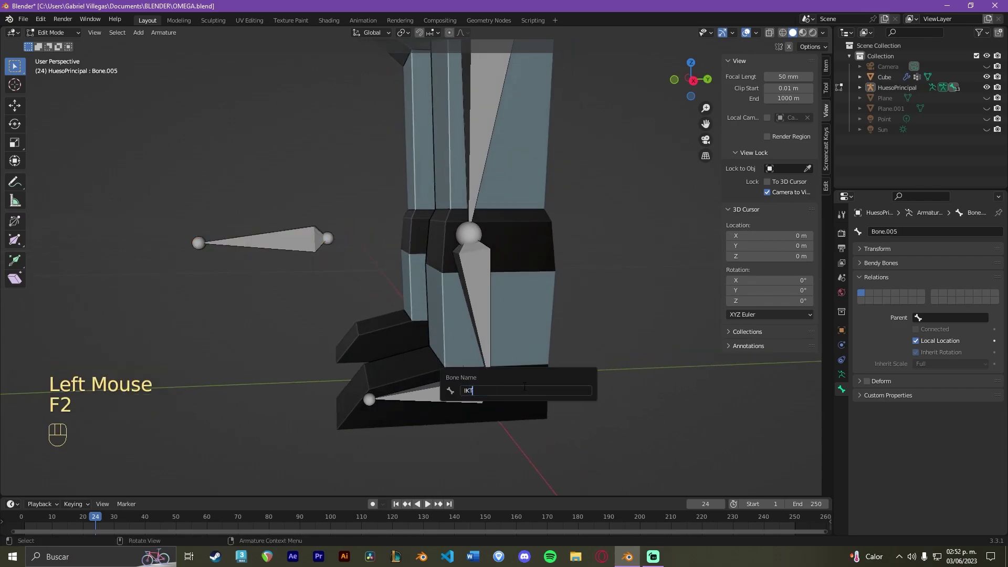
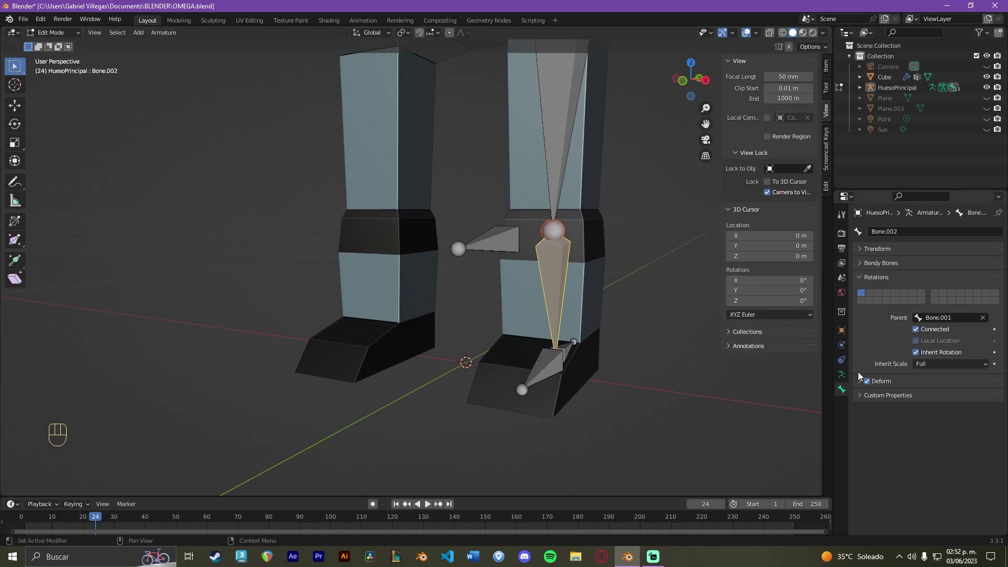
- Switch the armature into Pose Mode and frame the lower leg
key("ctrl+Tab")
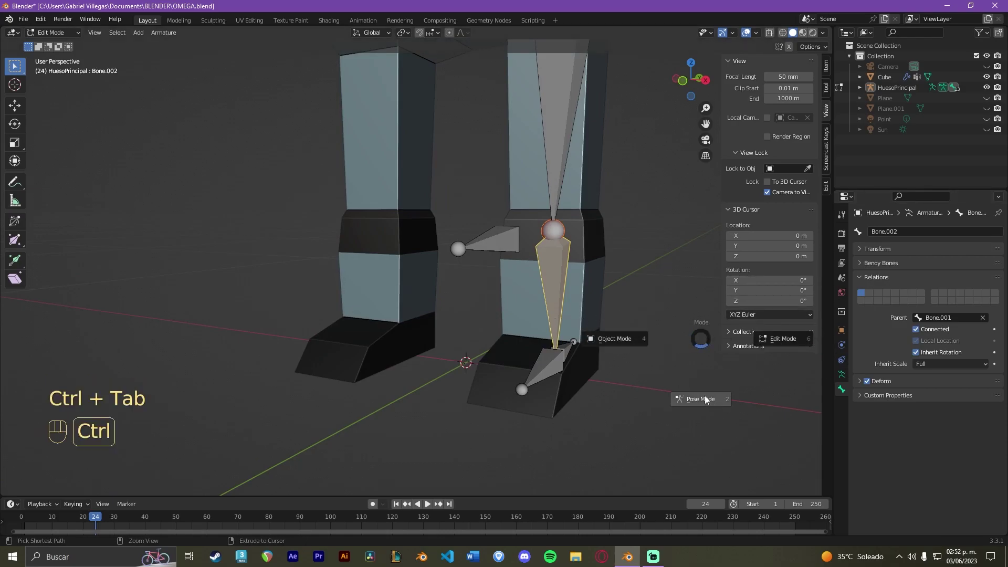
left_click_drag(678, 309, 640, 311)
left_click_drag(654, 303, 639, 343)
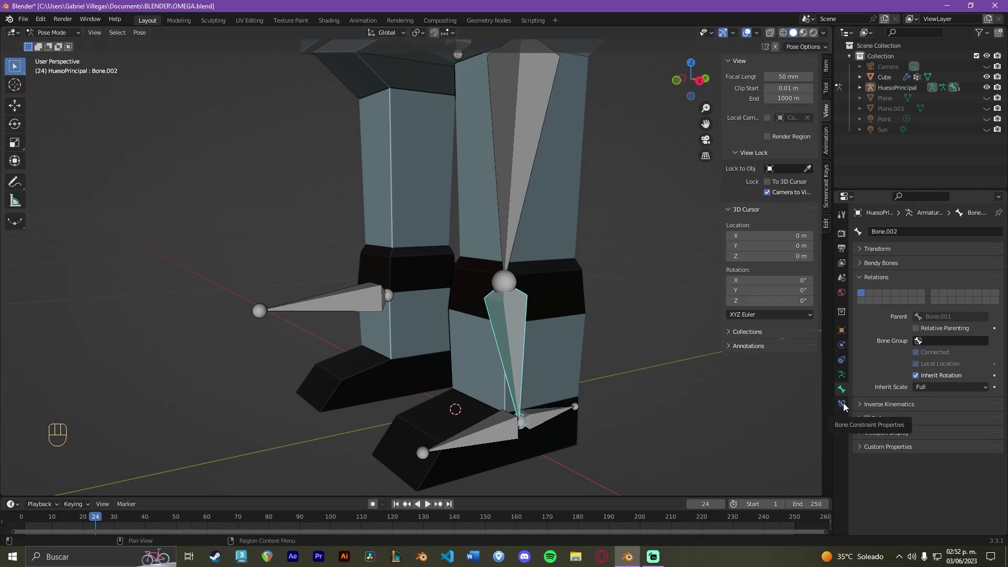
- Add an Inverse Kinematics constraint to the lower-leg bone Bone.002
left_click(847, 407)
left_click_drag(901, 236, 893, 287)
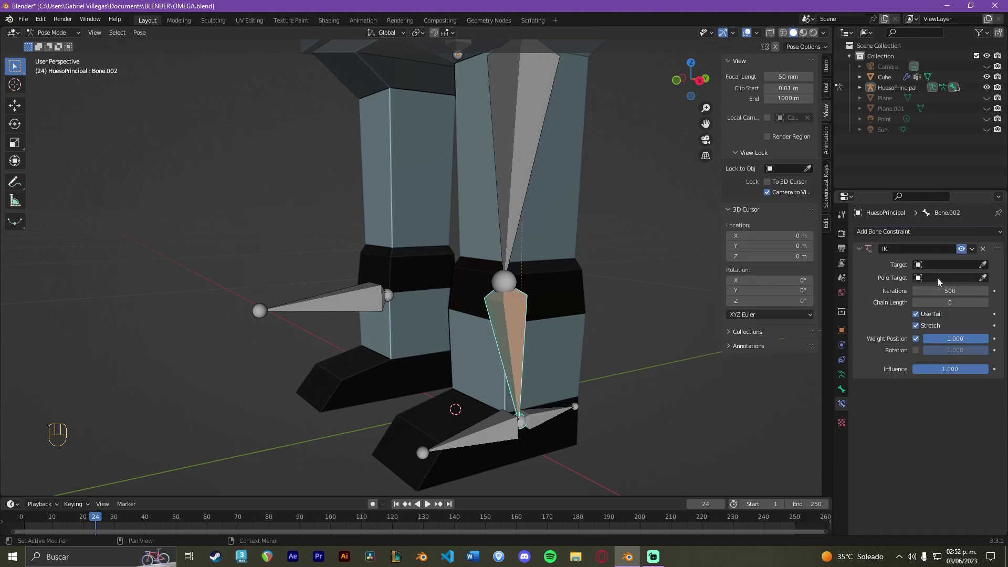
left_click_drag(644, 290, 677, 298)
left_click_drag(675, 286, 659, 283)
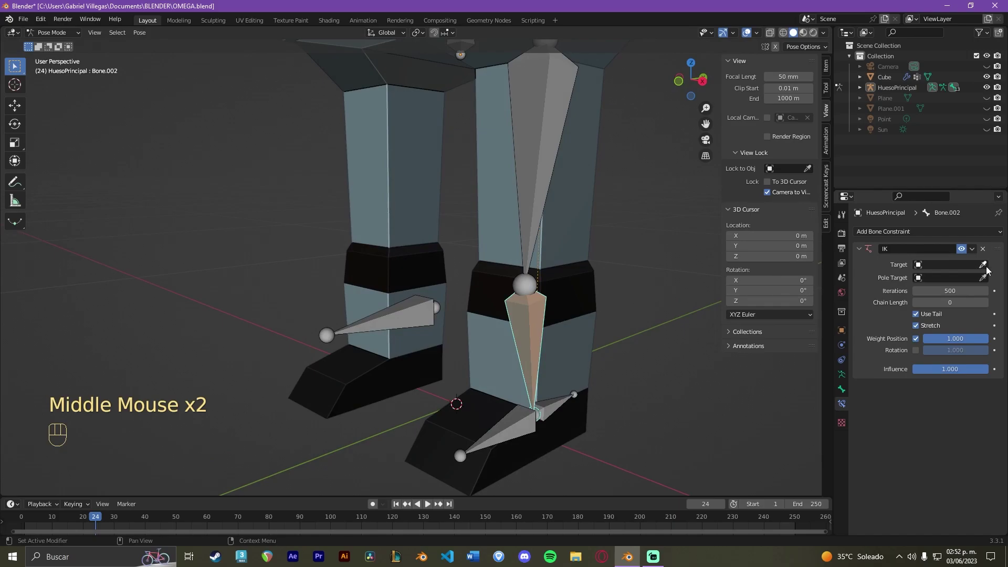
- Set the IK target to HuesoPrincipal / IKTarget.L and the pole to HuesoPrincipal / IKLegPole.L, undoing a mistaken Cube target
left_click(990, 269)
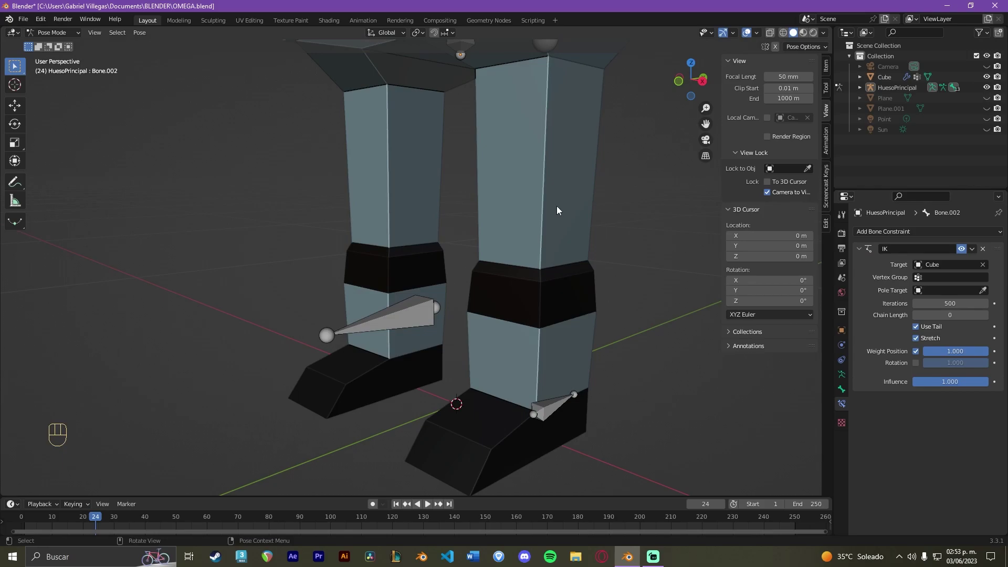
key("ctrl+z")
left_click(705, 231)
left_click(530, 325)
scroll("down", 3)
left_click_drag(607, 291, 596, 306)
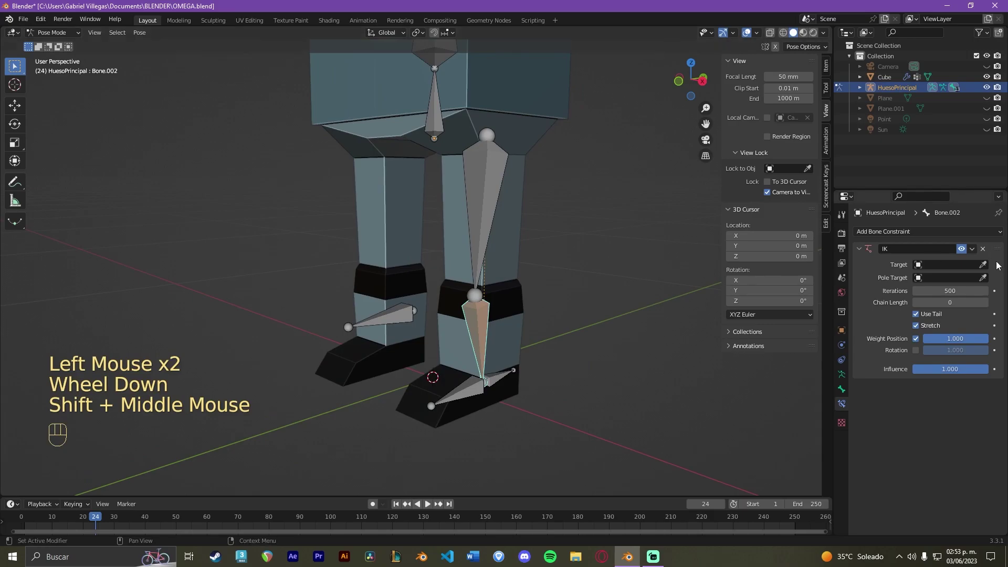
left_click(988, 266)
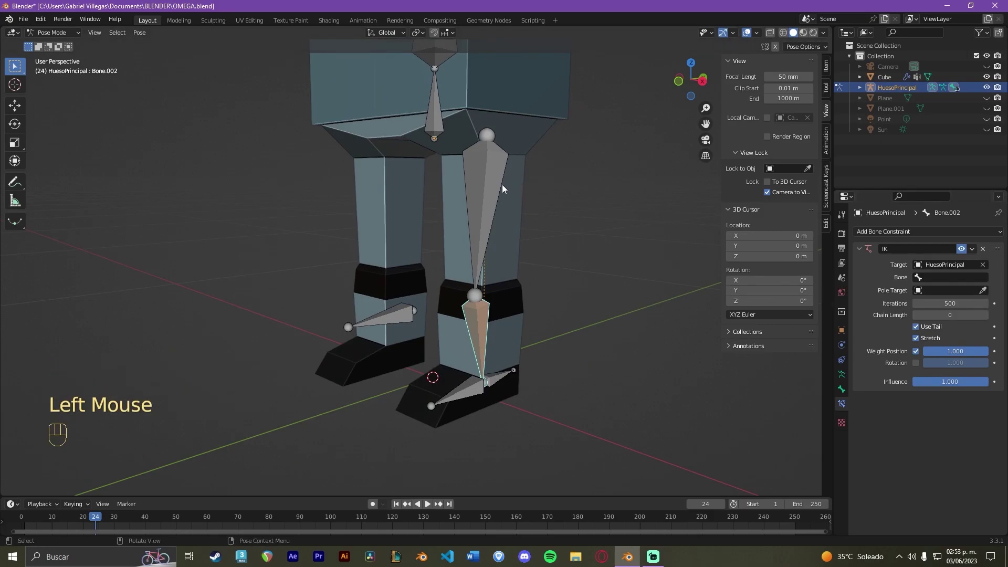
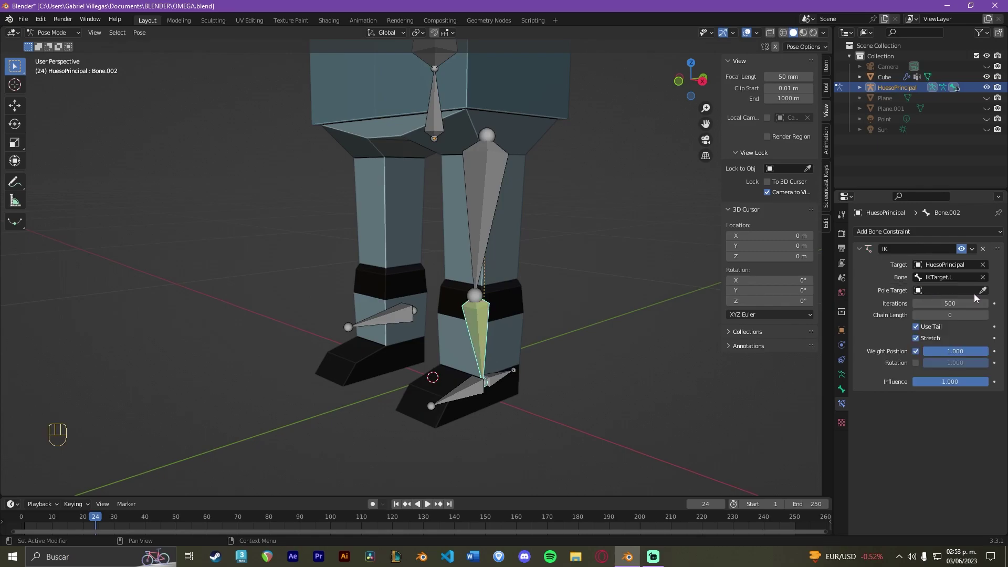
left_click(989, 292)
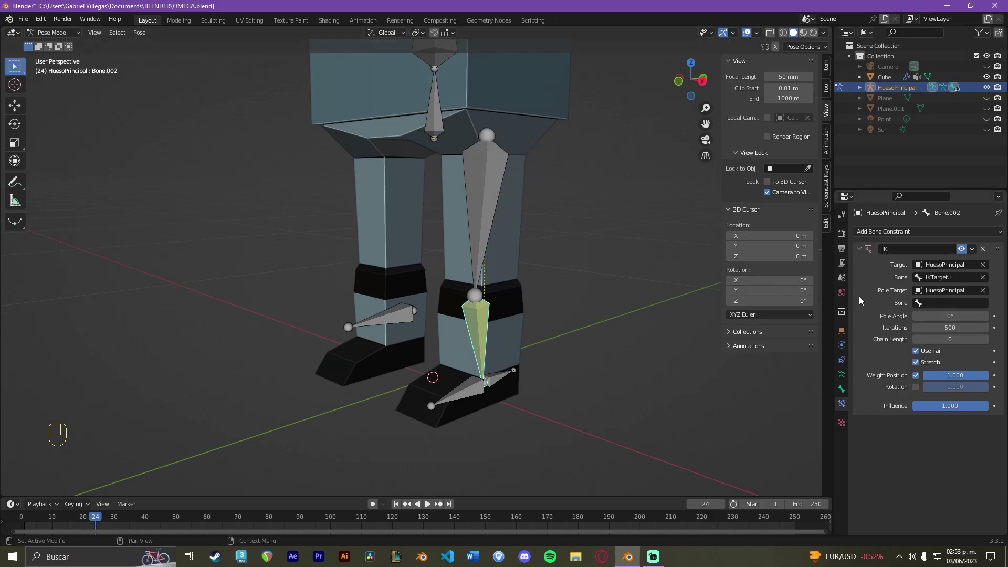
left_click_drag(945, 311, 922, 327)
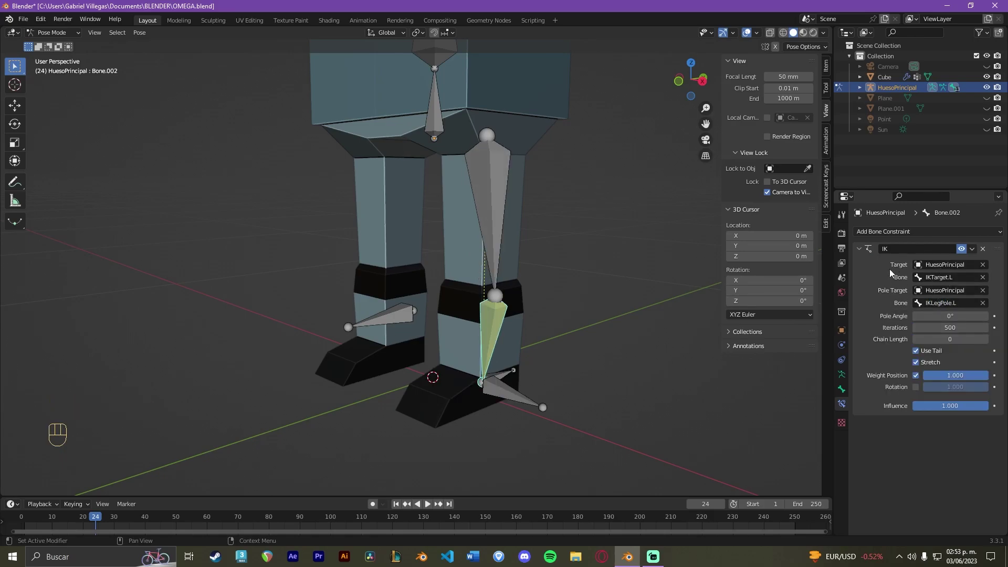
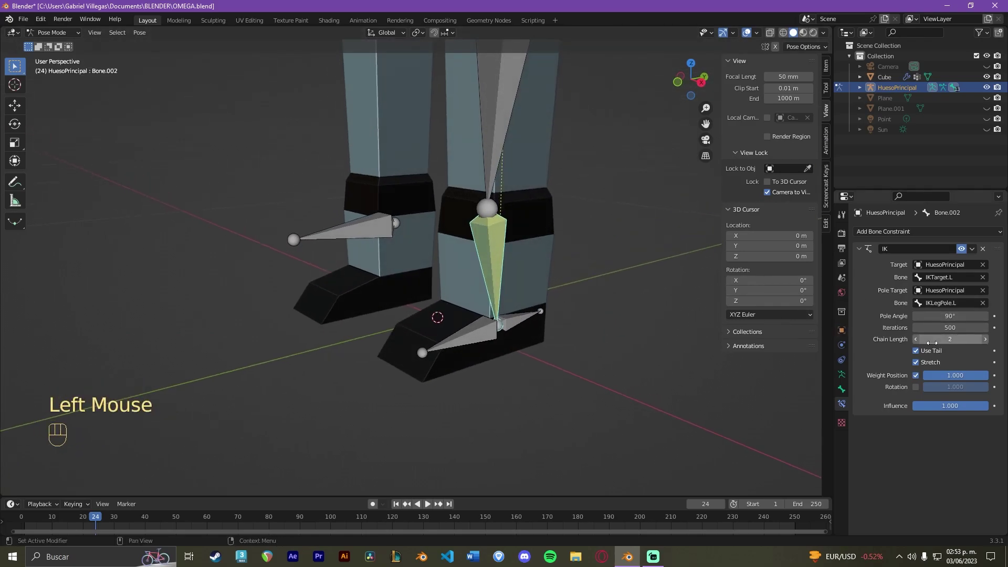
- Limit the IK chain length to 2 and check the straightened leg up to the hip
left_click_drag(537, 233, 523, 314)
scroll("down", 3)
left_click_drag(534, 173, 558, 180)
left_click_drag(558, 179, 577, 167)
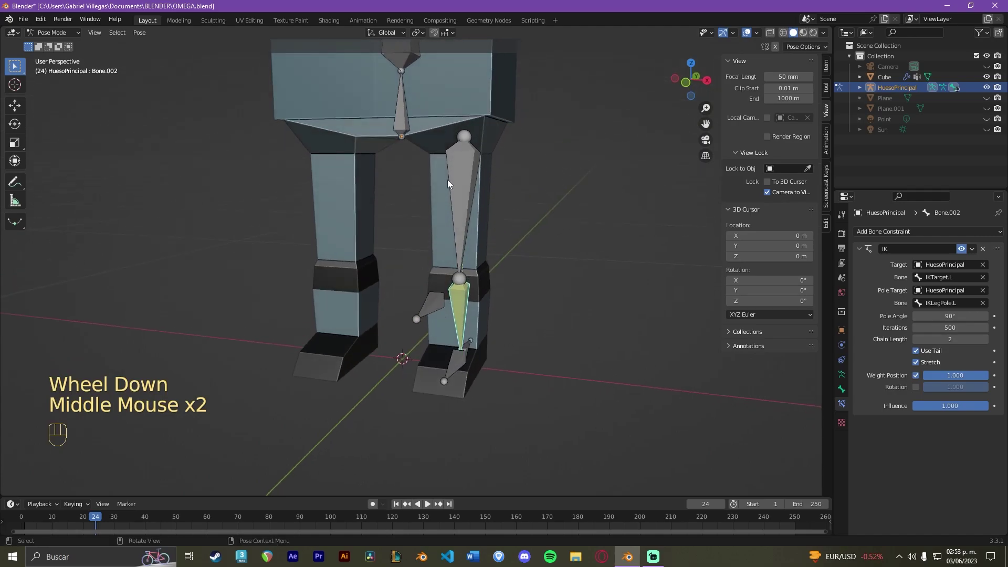
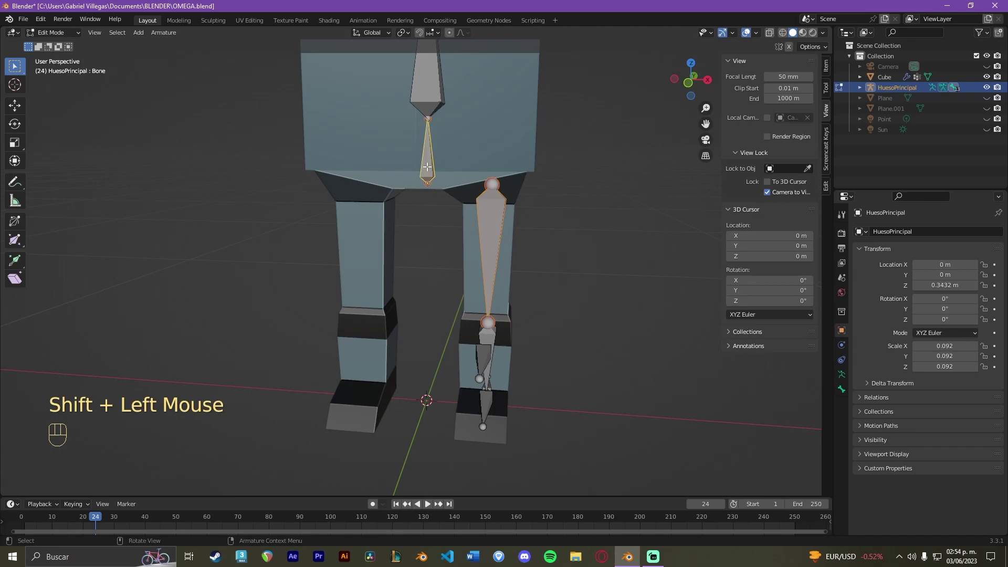
- Parent the leg bones with Keep Offset and disable Inherit Rotation on the foot bone Bone.003
key("ctrl+p")
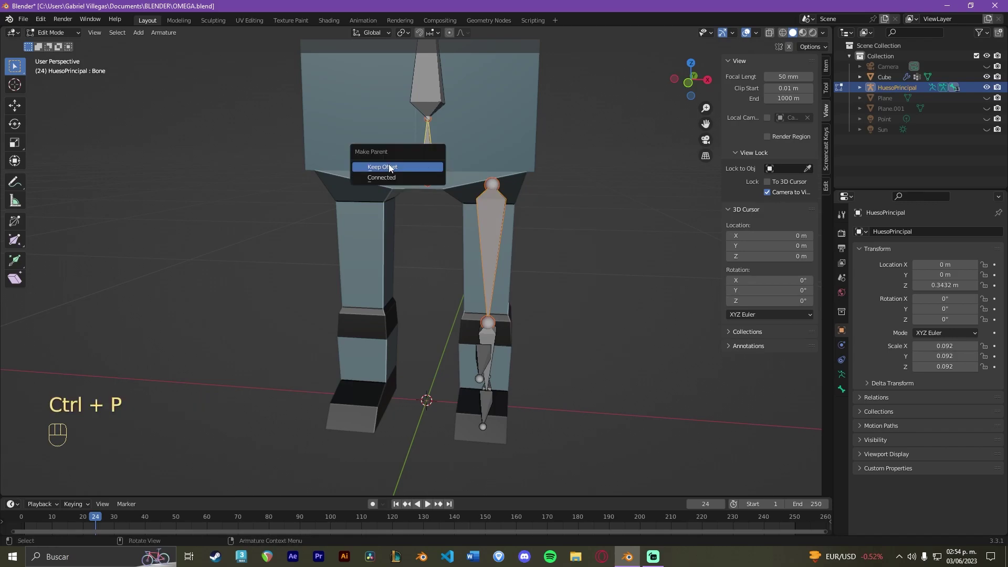
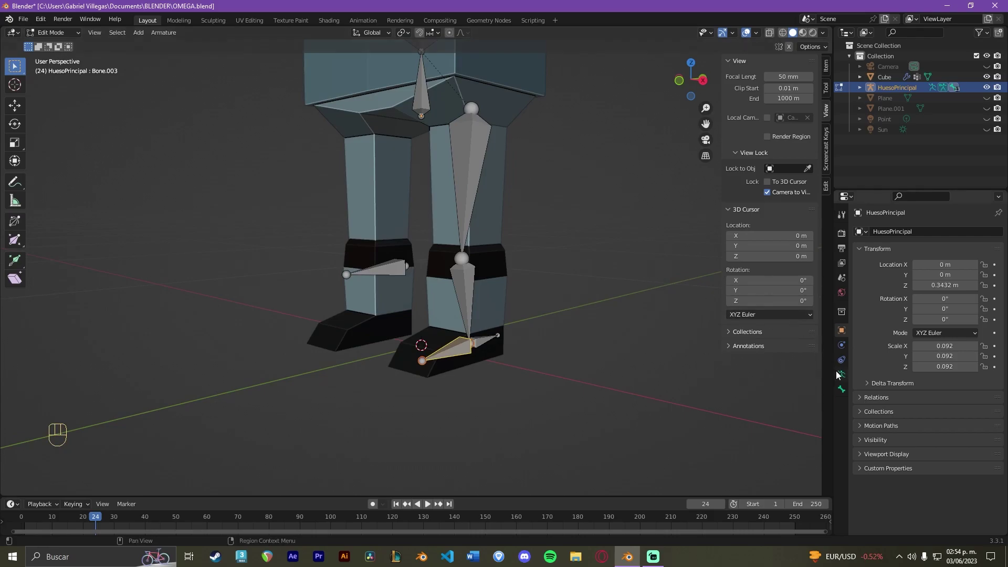
left_click(847, 387)
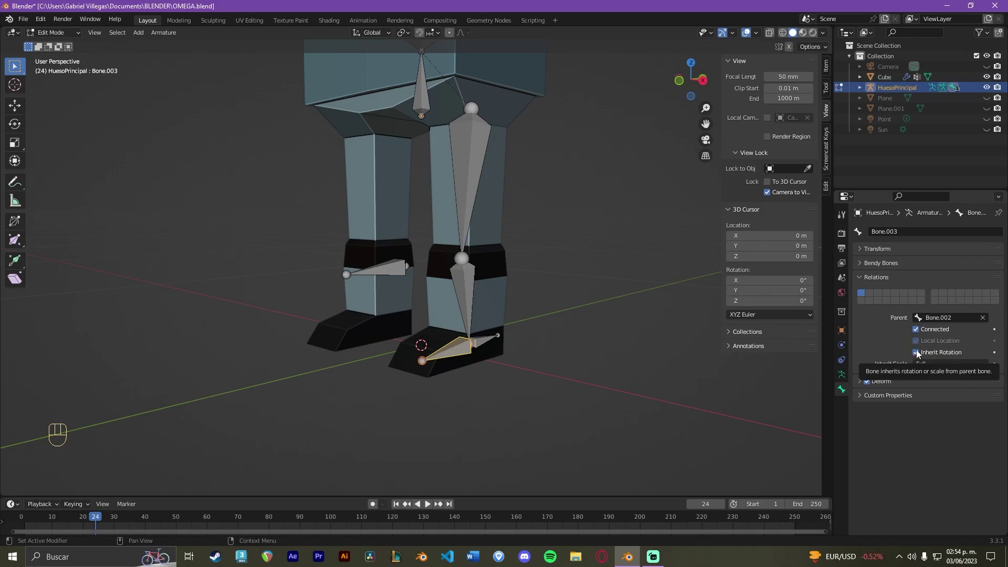
left_click(920, 354)
scroll("up", 3)
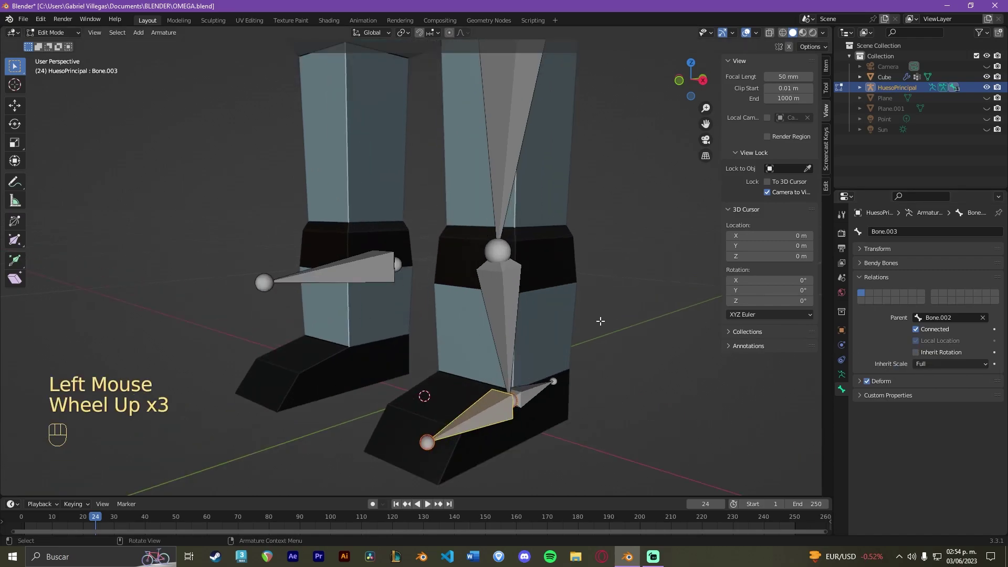
scroll("down", 3)
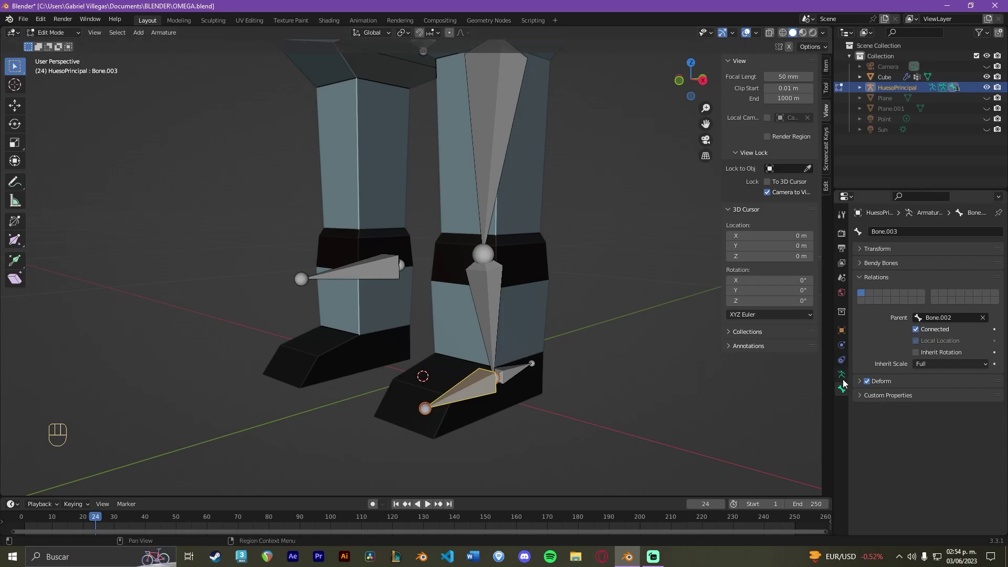
- In Pose Mode, give Bone.003 a Copy Rotation constraint from HuesoPrincipal's IKTarget.L bone
key("Tab")
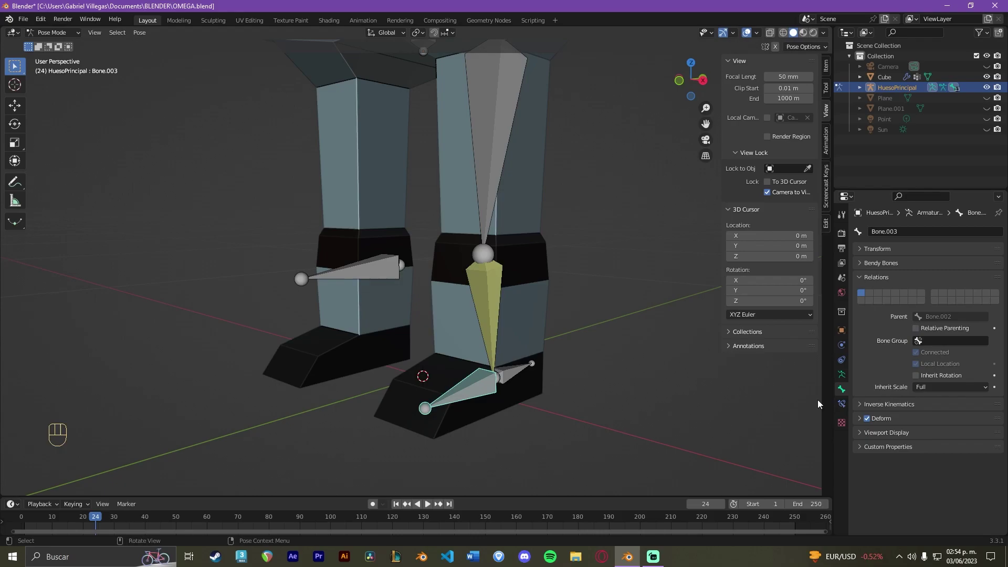
left_click(849, 407)
left_click_drag(907, 236, 820, 280)
left_click(988, 265)
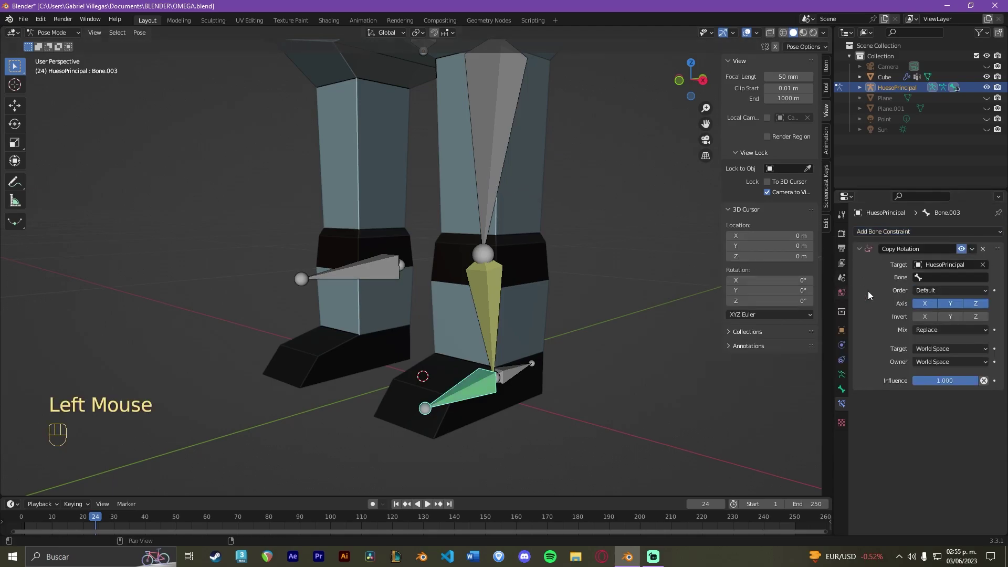
left_click_drag(986, 281, 942, 298)
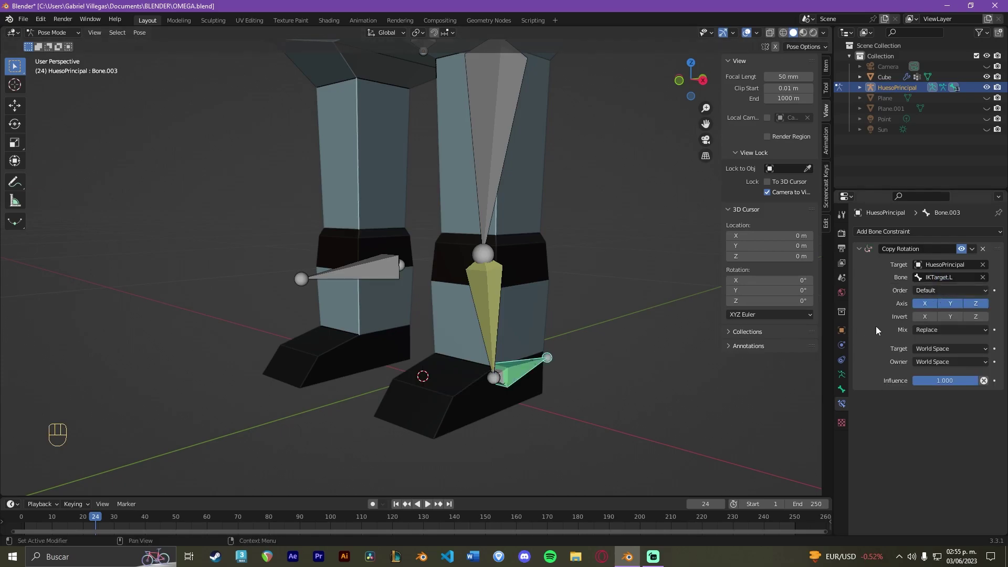
- Invert the copied rotation on Y and Z after checking the foot in the viewport
left_click_drag(532, 375, 471, 400)
left_click_drag(536, 383, 556, 341)
left_click_drag(570, 341, 581, 341)
left_click_drag(569, 327, 579, 315)
scroll("up", 3)
middle_click(585, 325)
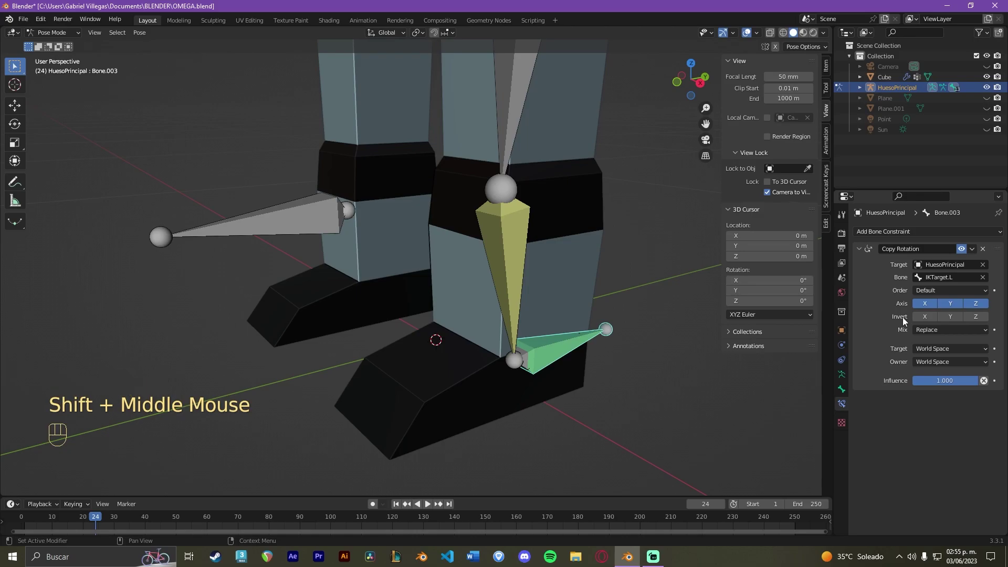
left_click(946, 324)
left_click(974, 321)
- Set both Target and Owner space of the constraint to Local Space
scroll("down", 3)
left_click_drag(928, 351, 902, 345)
left_click(892, 339)
left_click_drag(920, 354, 899, 413)
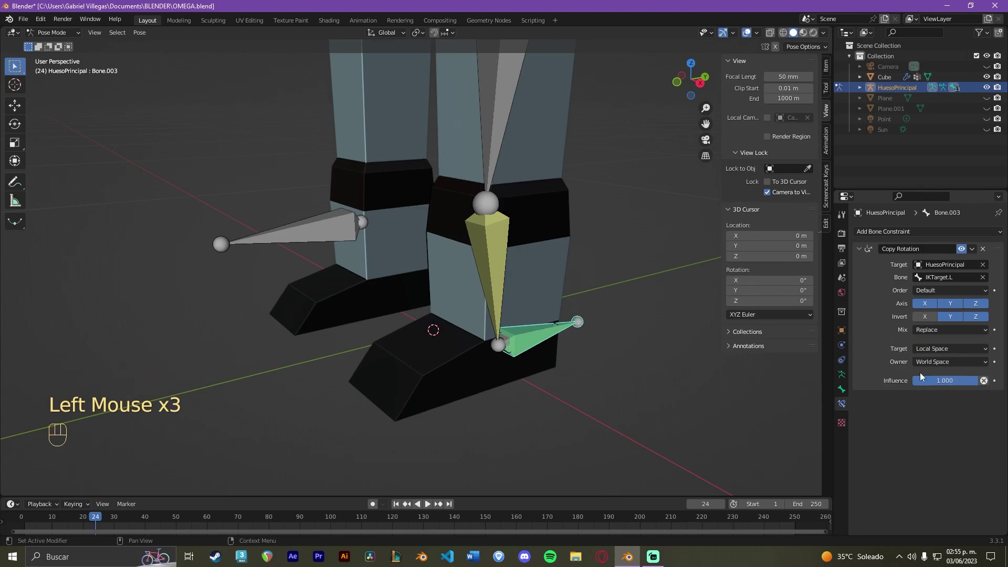
left_click_drag(923, 366, 928, 428)
scroll("down", 3)
left_click_drag(567, 304, 523, 292)
left_click_drag(459, 337, 498, 339)
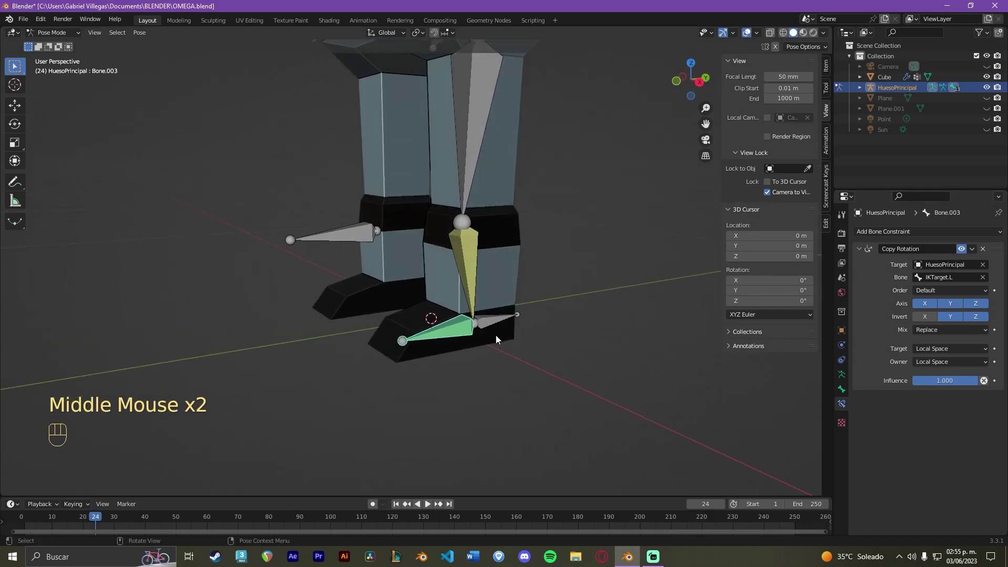
- Orbit around the leg and select a leg bone for testing
scroll("down", 3)
left_click_drag(535, 270, 557, 280)
left_click_drag(551, 288, 575, 287)
left_click_drag(573, 277, 537, 347)
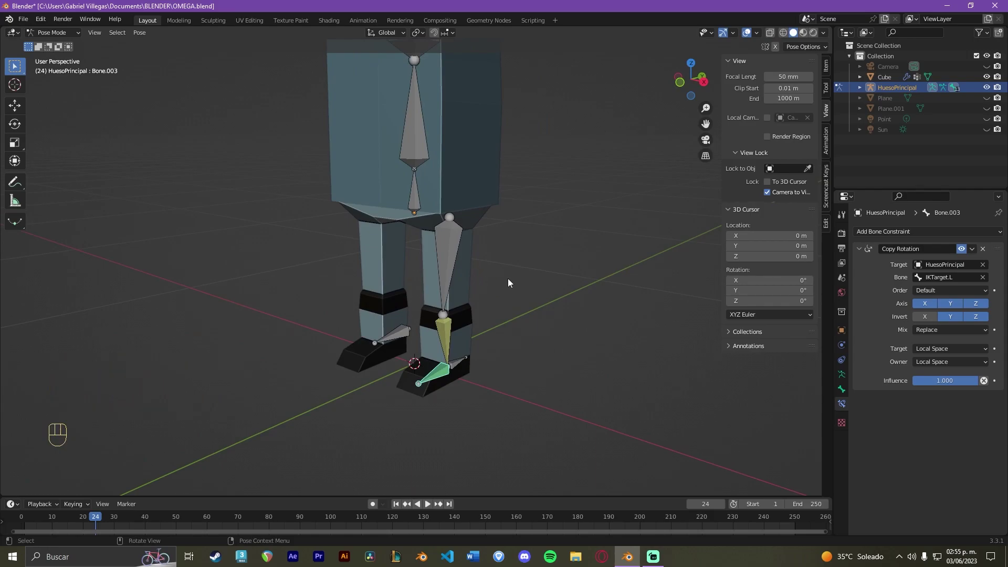
scroll("down", 3)
left_click_drag(522, 238, 520, 312)
scroll("up", 3)
left_click_drag(519, 312, 543, 212)
left_click_drag(479, 331, 461, 327)
left_click(444, 262)
left_click_drag(431, 256, 463, 258)
scroll("up", 3)
left_click_drag(467, 257, 440, 258)
- Move the selected leg bone with G to test the IK, then undo the move
key("g")
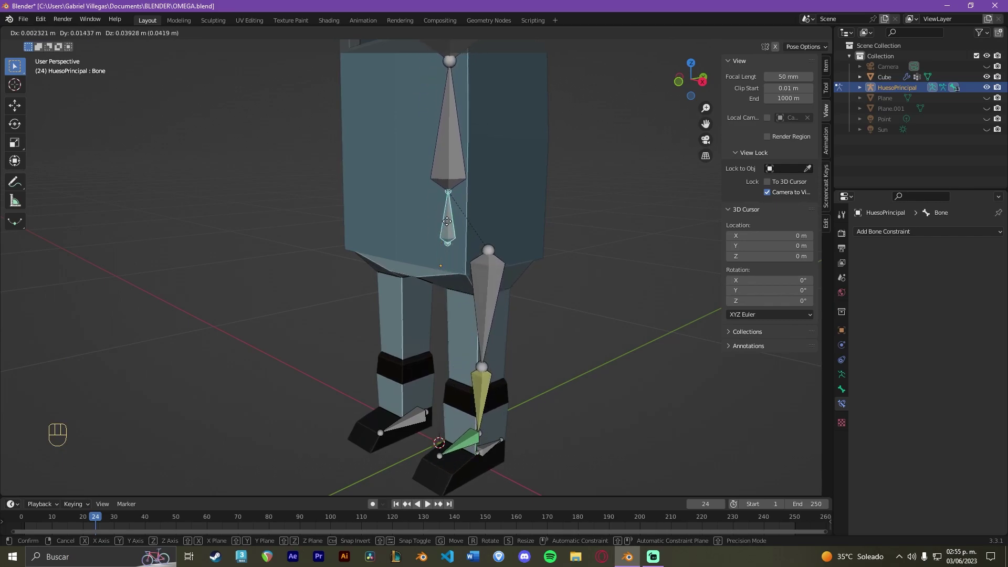
left_click(451, 226)
left_click_drag(524, 412, 480, 391)
left_click_drag(475, 403, 496, 411)
key("ctrl+z")
scroll("down", 3)
left_click_drag(493, 393, 523, 412)
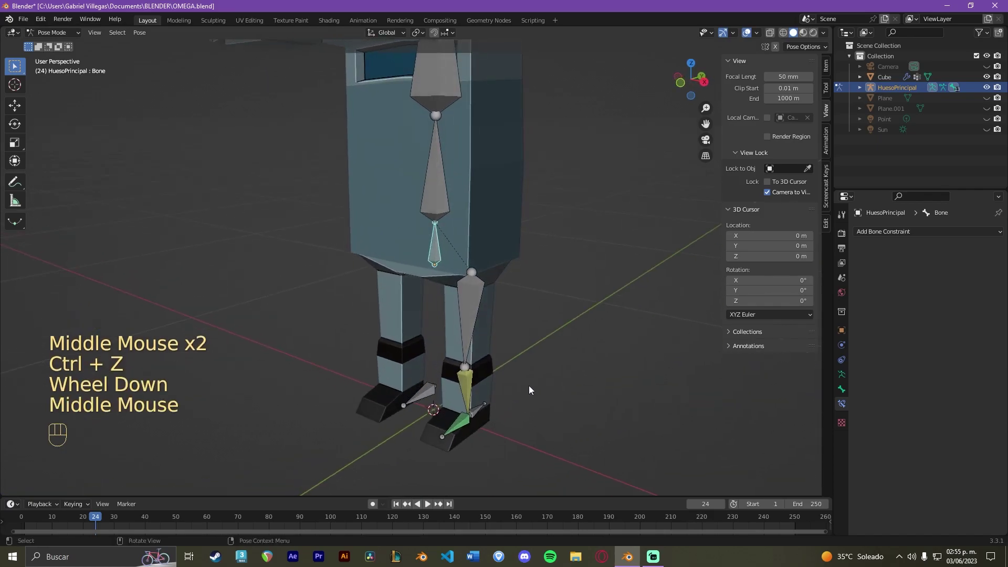
left_click_drag(531, 389, 513, 389)
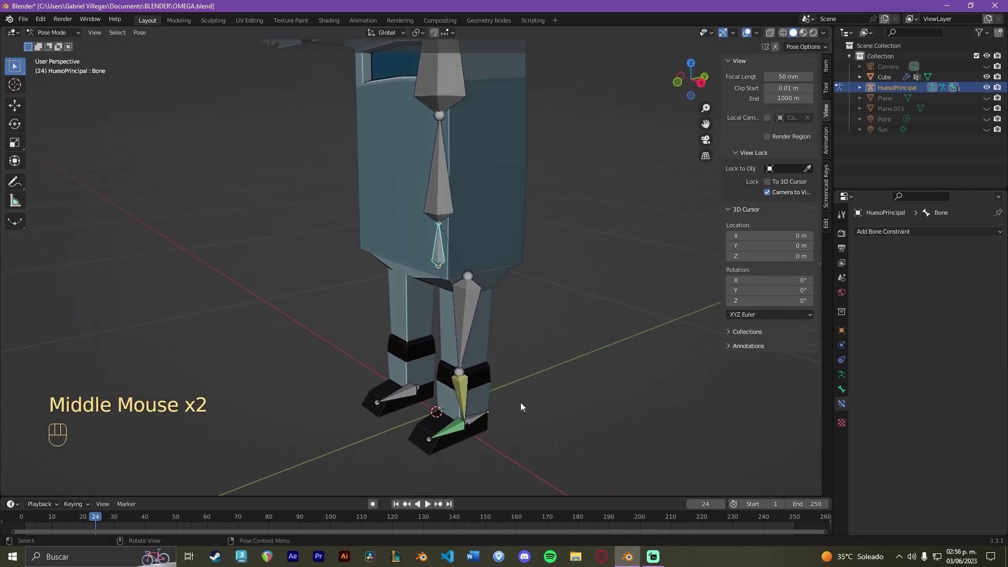
left_click_drag(498, 393, 506, 393)
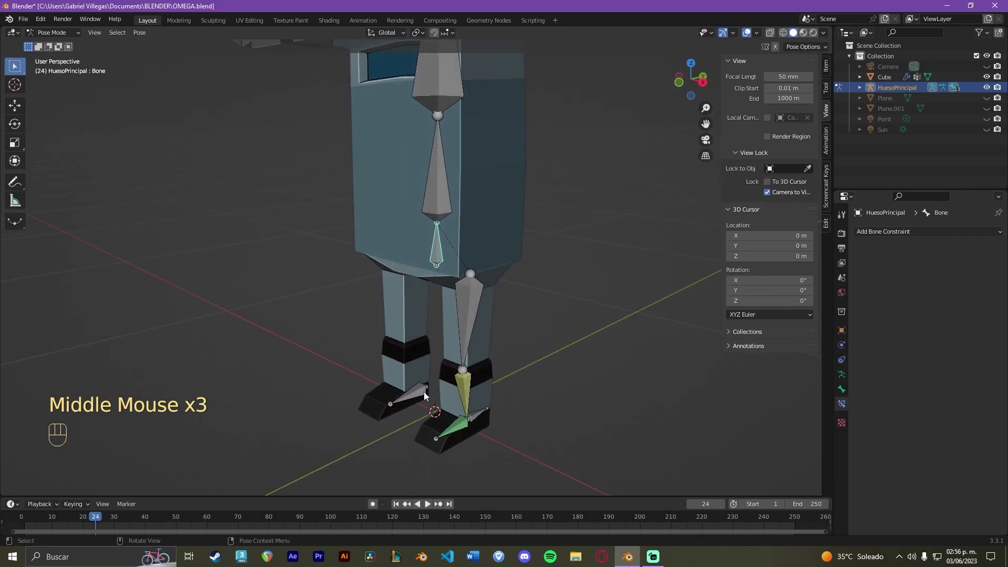
- Move the pole target IKLegPole.L to test the knee direction, then undo
left_click(423, 395)
left_click_drag(505, 395, 529, 302)
left_click_drag(470, 319, 489, 341)
scroll("up", 3)
left_click_drag(567, 320, 552, 319)
key("g")
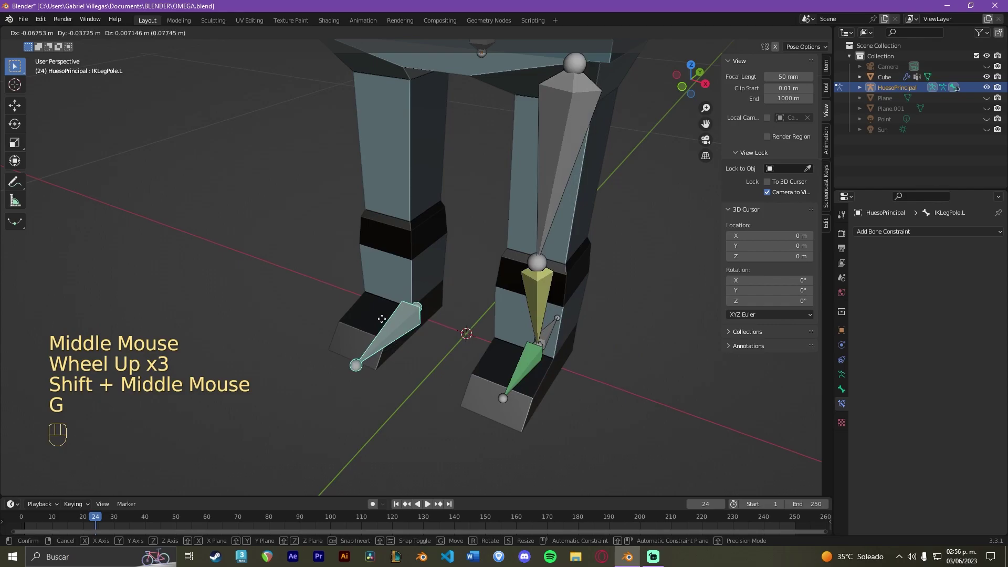
left_click(550, 344)
key("ctrl+z")
- Select the left hand bone Mano.L and start transforming it
scroll("down", 3)
left_click_drag(542, 238, 511, 364)
left_click_drag(548, 227, 572, 214)
left_click_drag(573, 215, 531, 289)
left_click(506, 235)
left_click(643, 246)
key("g")
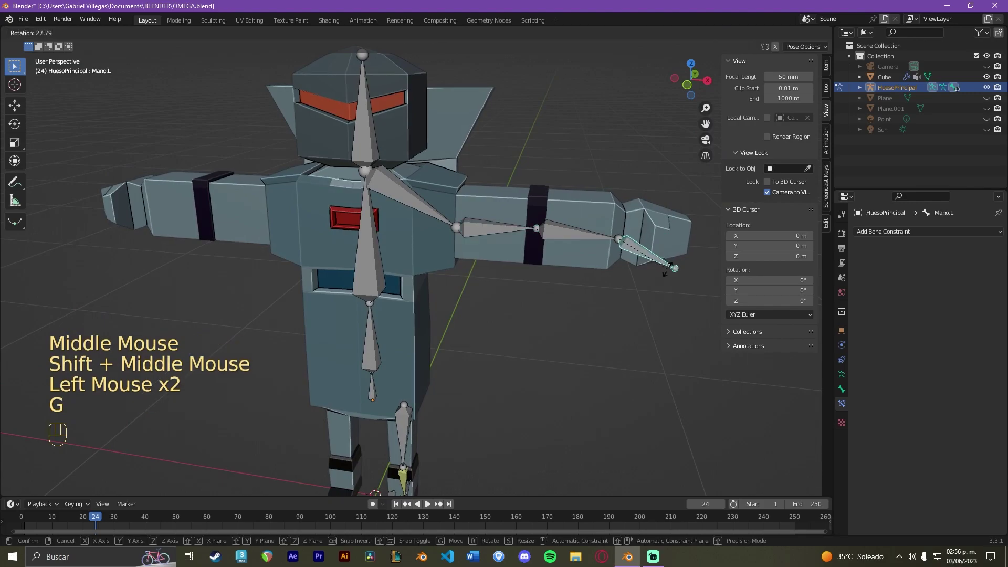
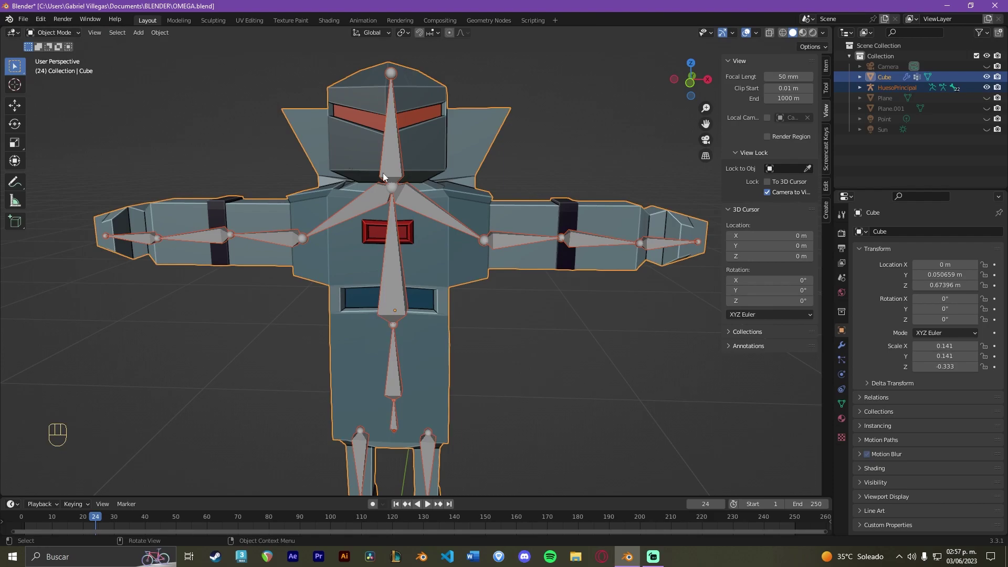
- Parent the robot Cube mesh to the HuesoPrincipal armature with Automatic Weights via Ctrl+P
key("ctrl+p")
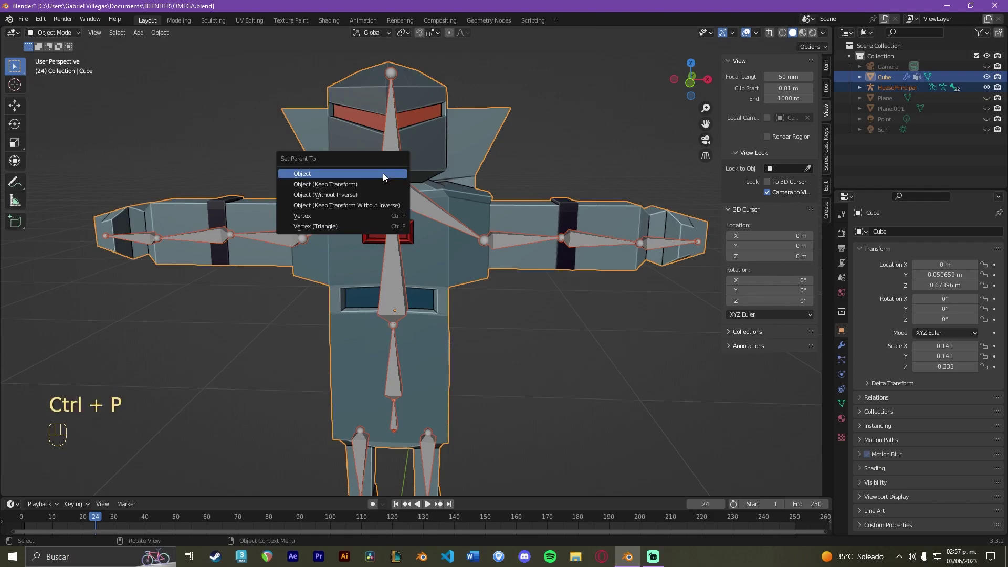
left_click(511, 322)
left_click(464, 255)
left_click(461, 232)
key("ctrl+p")
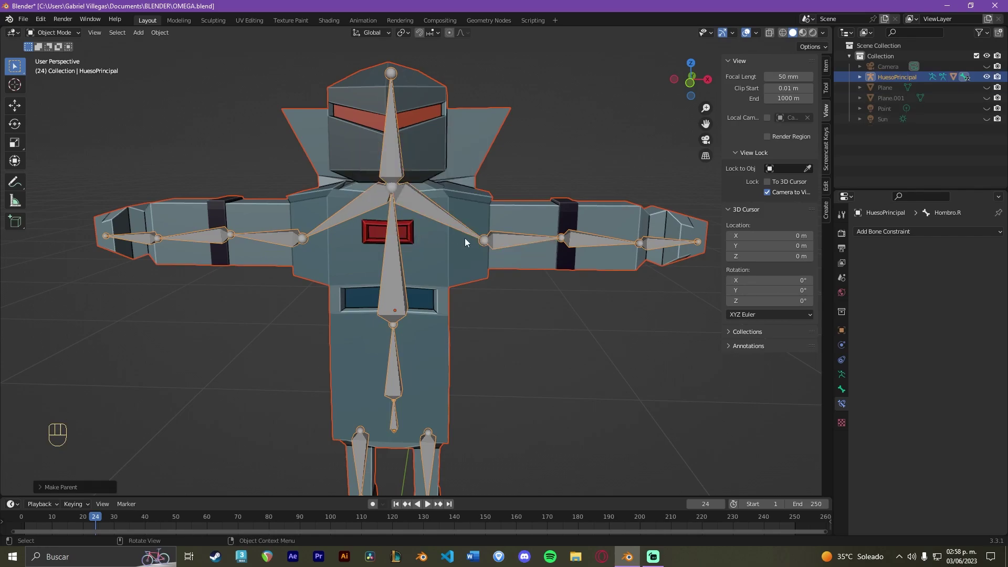
scroll("up", 3)
scroll("down", 3)
left_click(494, 291)
left_click_drag(493, 291, 465, 292)
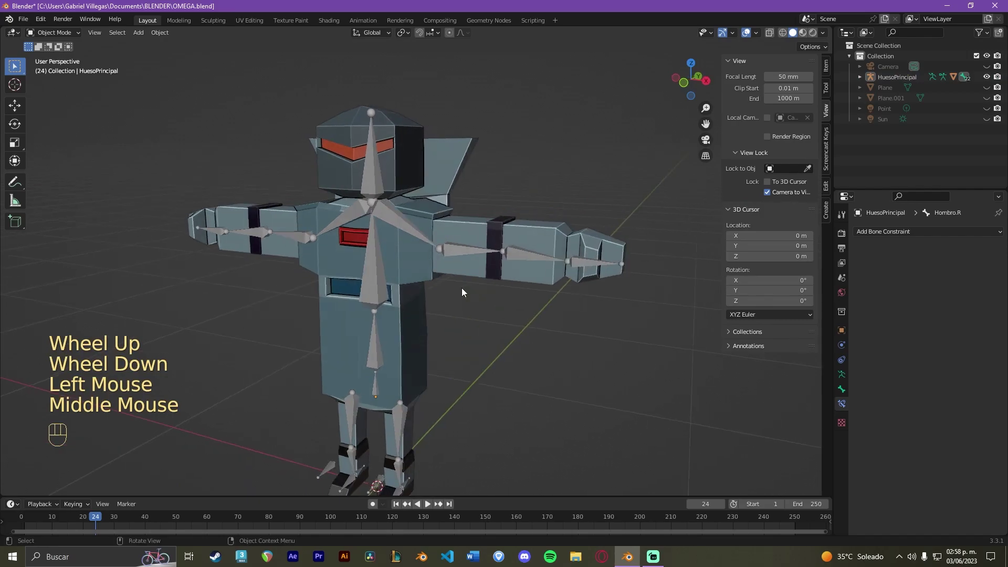
- Switch the armature into Pose Mode from the mode menu
scroll("up", 3)
left_click_drag(478, 290, 483, 296)
scroll("down", 3)
key("Tab")
left_click_drag(76, 33, 69, 72)
left_click(494, 259)
- Move the arm bone Brazo.L to test the deformation, undoing each move
left_click(367, 132)
key("g")
left_click(377, 124)
key("ctrl+z")
left_click_drag(387, 132, 416, 148)
key("g")
left_click(479, 171)
key("ctrl+z")
left_click_drag(479, 179, 448, 163)
- Test-move another bone twice and undo to reset the pose
left_click(509, 261)
key("g")
left_click(520, 220)
key("ctrl+z")
key("g")
left_click(544, 205)
key("ctrl+z")
left_click_drag(416, 266, 437, 258)
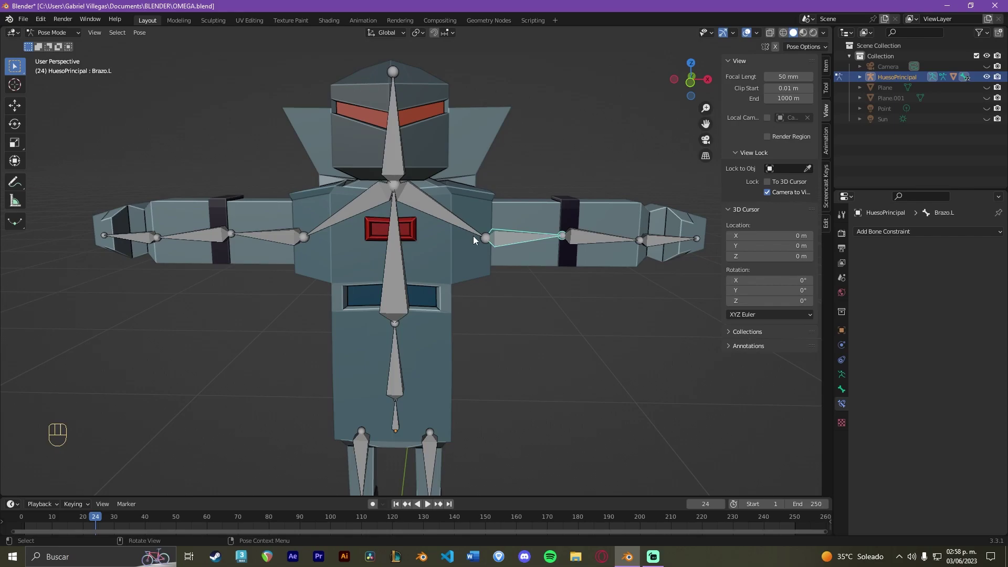
- Return to Object Mode and select the Cube mesh together with the armature
left_click(532, 186)
key("Tab")
left_click_drag(77, 35, 72, 45)
left_click(509, 167)
left_click(395, 151)
left_click_drag(435, 148, 355, 135)
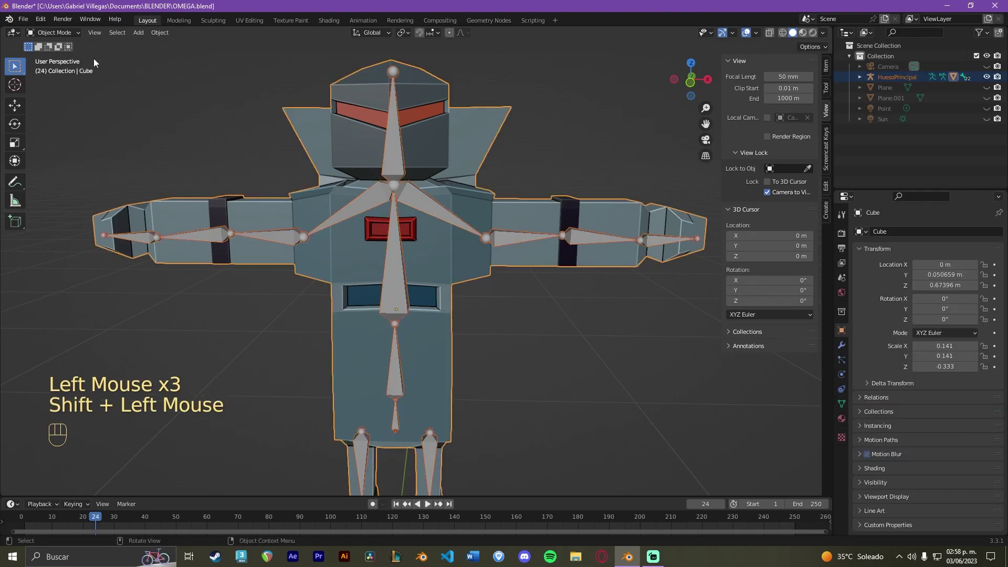
- Paint a stroke over the robot's head with the Cabeza bone's weight brush
left_click_drag(70, 38, 61, 97)
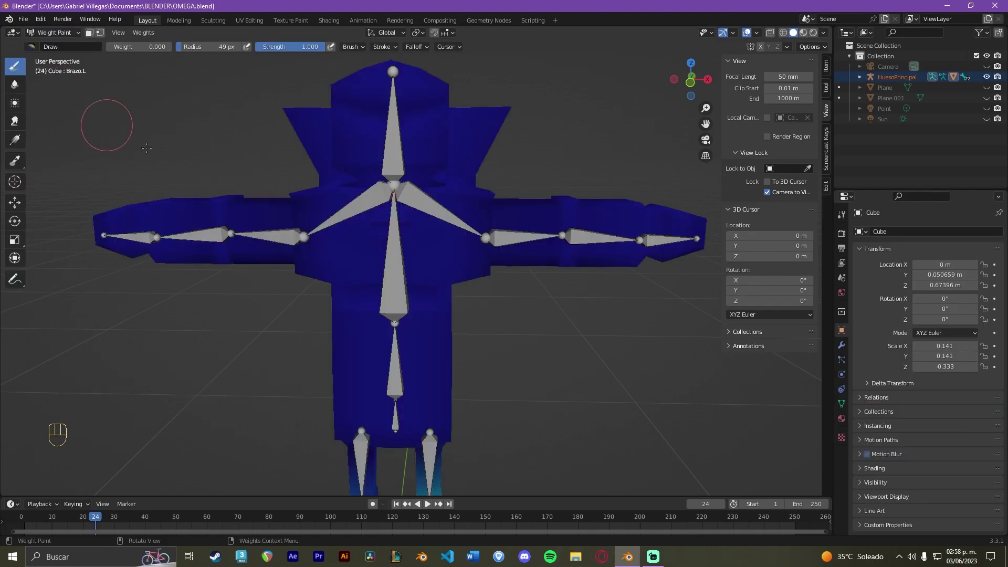
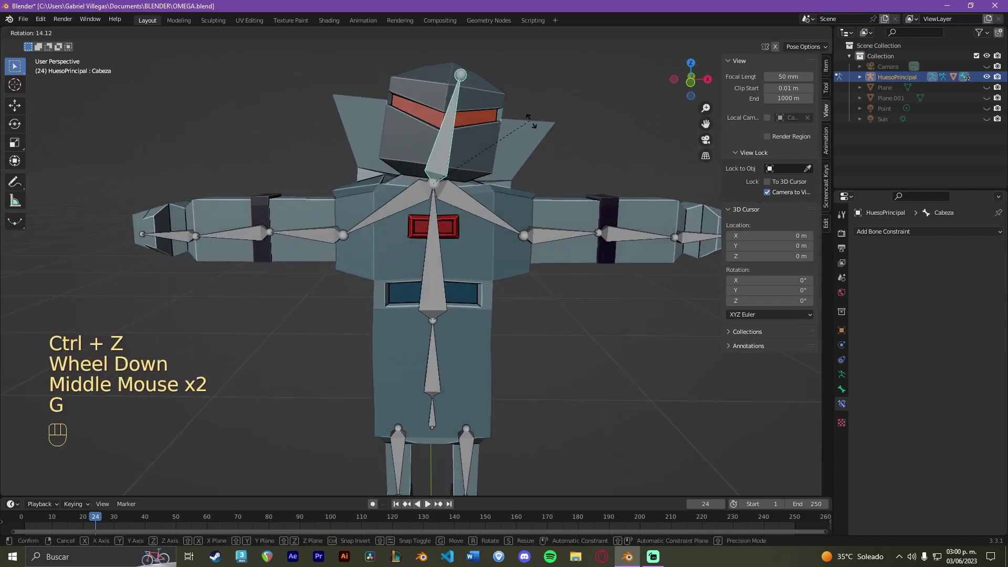
- Confirm the Cabeza bone's test rotation, undo it, and brush the head weights again
left_click(538, 127)
key("ctrl+z")
left_click_drag(579, 198, 597, 172)
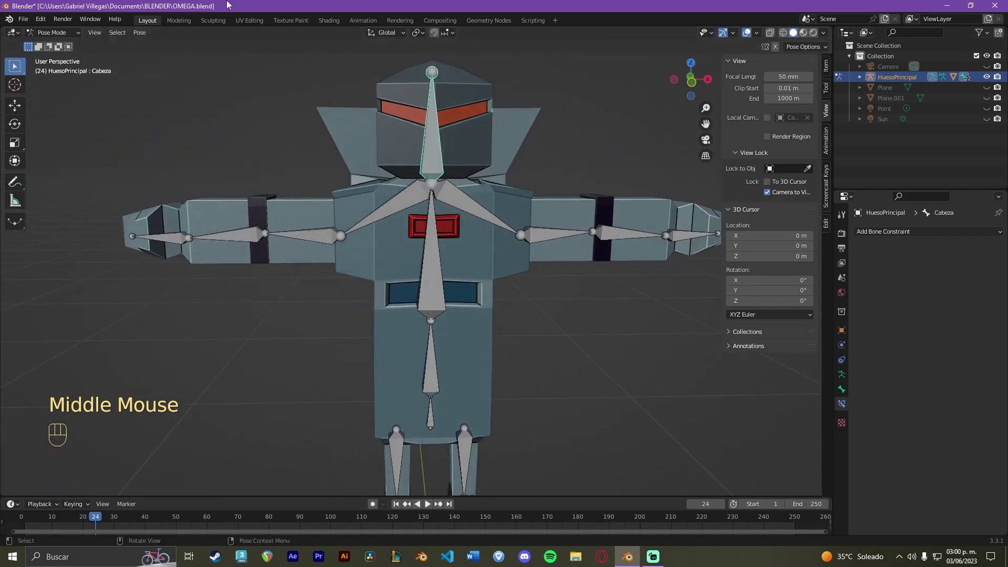
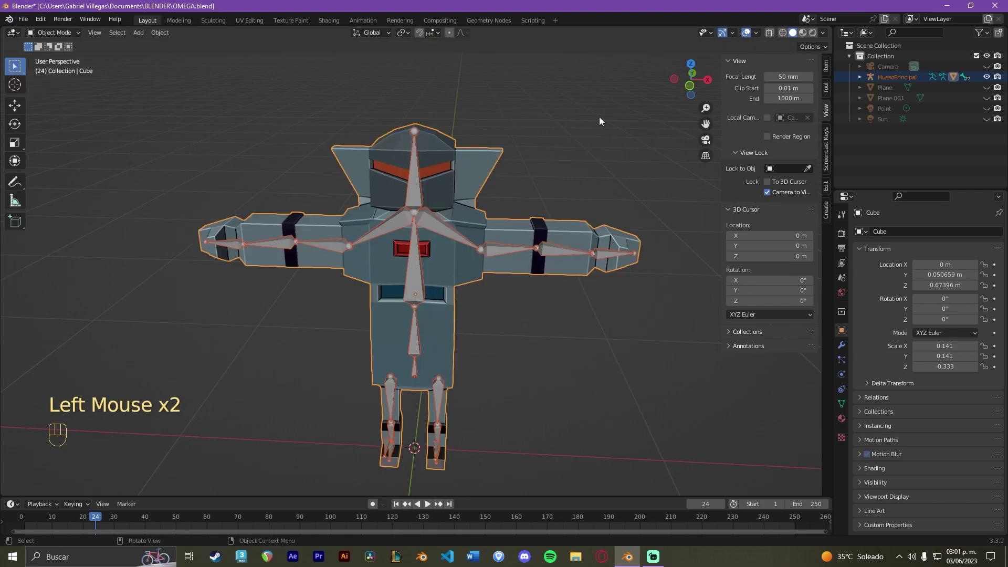
- Frame the robot, select the HuesoPrincipal armature and enter Pose Mode
left_click_drag(616, 122, 597, 97)
scroll("up", 3)
middle_click(561, 143)
left_click(565, 162)
left_click(417, 176)
key("ctrl+Tab")
- Select the Cabeza bone, test-move it so the head follows, then undo back to rest
left_click(417, 190)
left_click_drag(471, 166, 468, 185)
key("g")
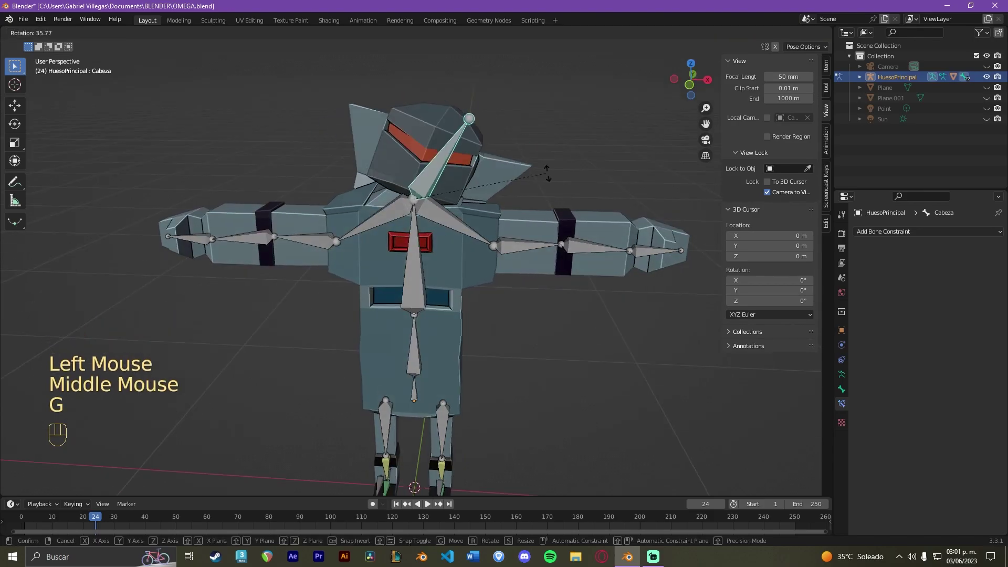
left_click(355, 138)
key("ctrl+z")
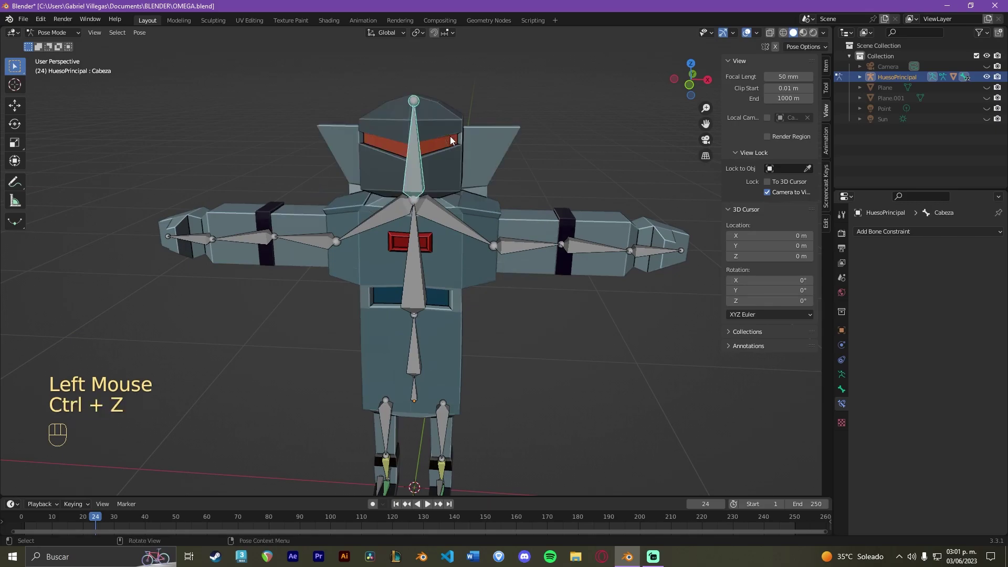